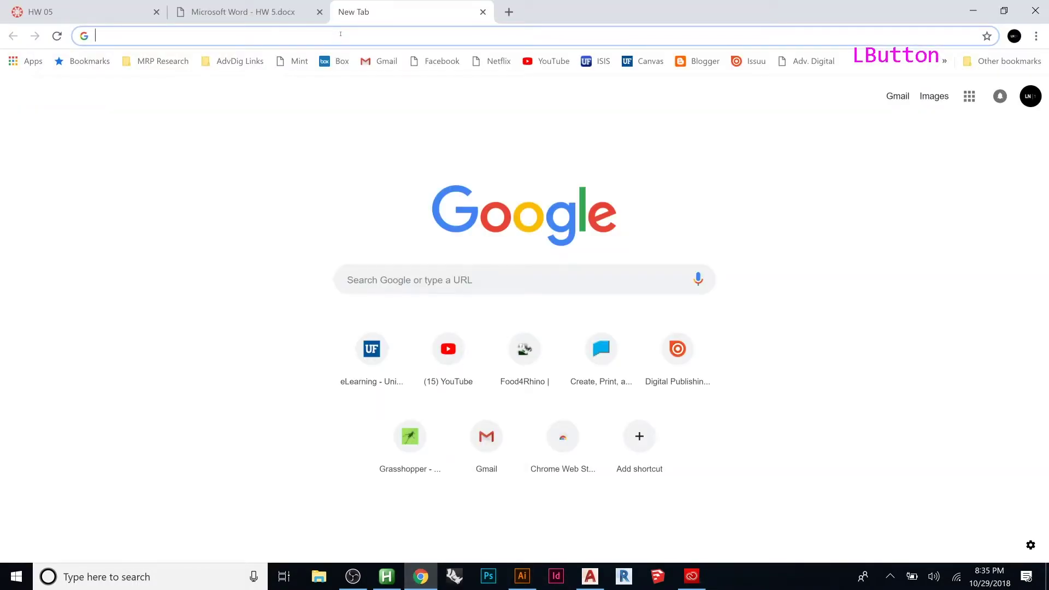
Search Google Images for 'color pallet' and enlarge the Pantone hands palette thumbnail.
text(color pallet)
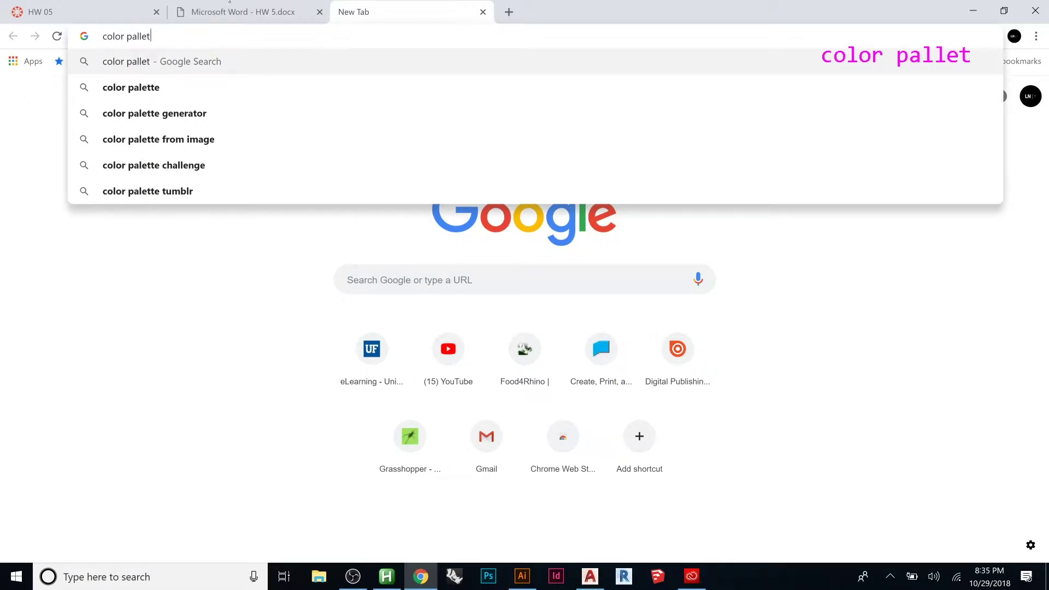
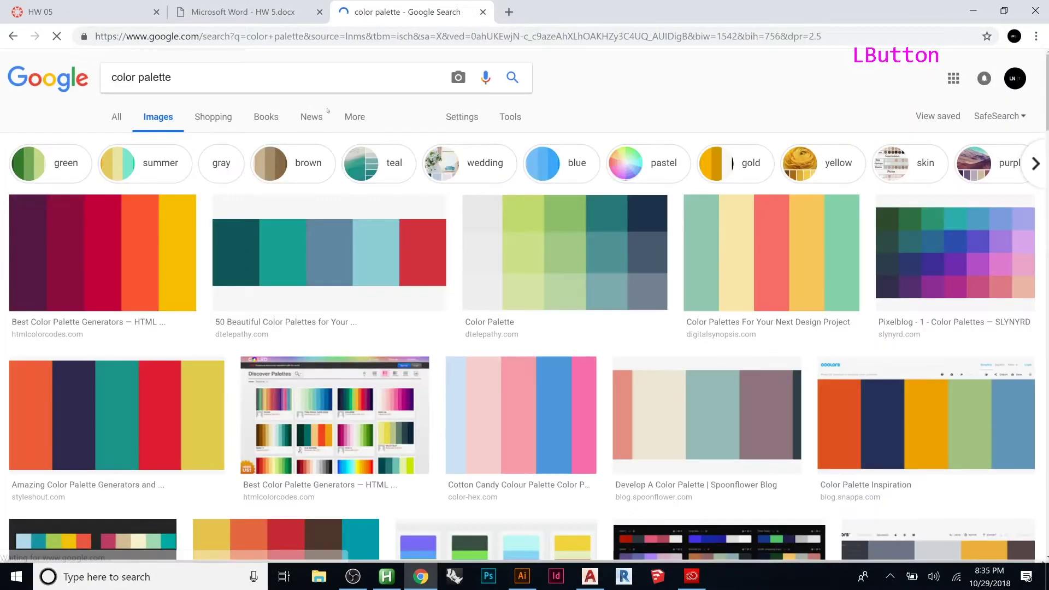
scroll(down, 3)
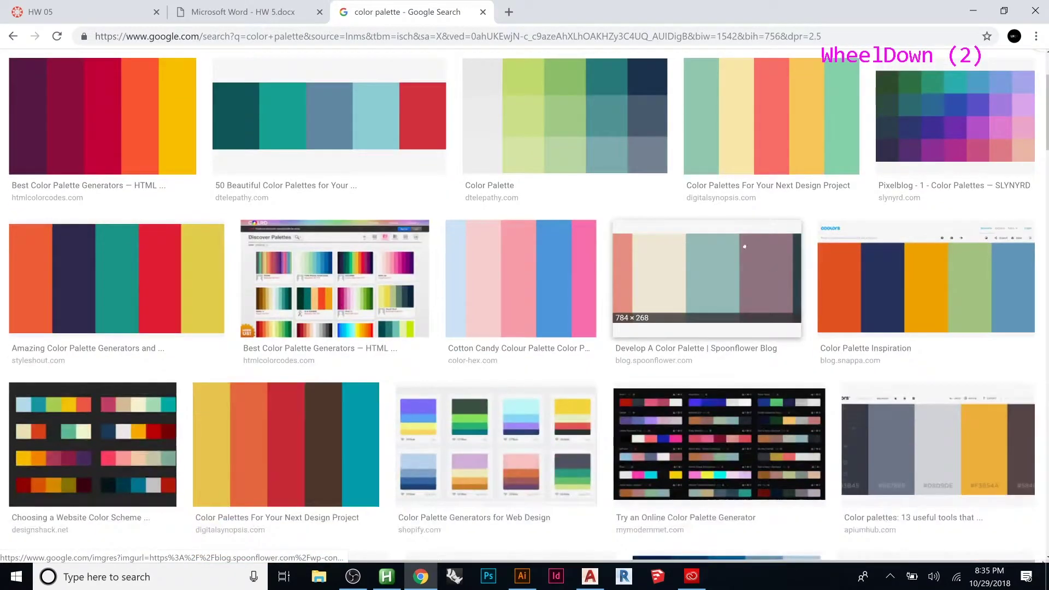
scroll(down, 3)
scroll(down, 3)
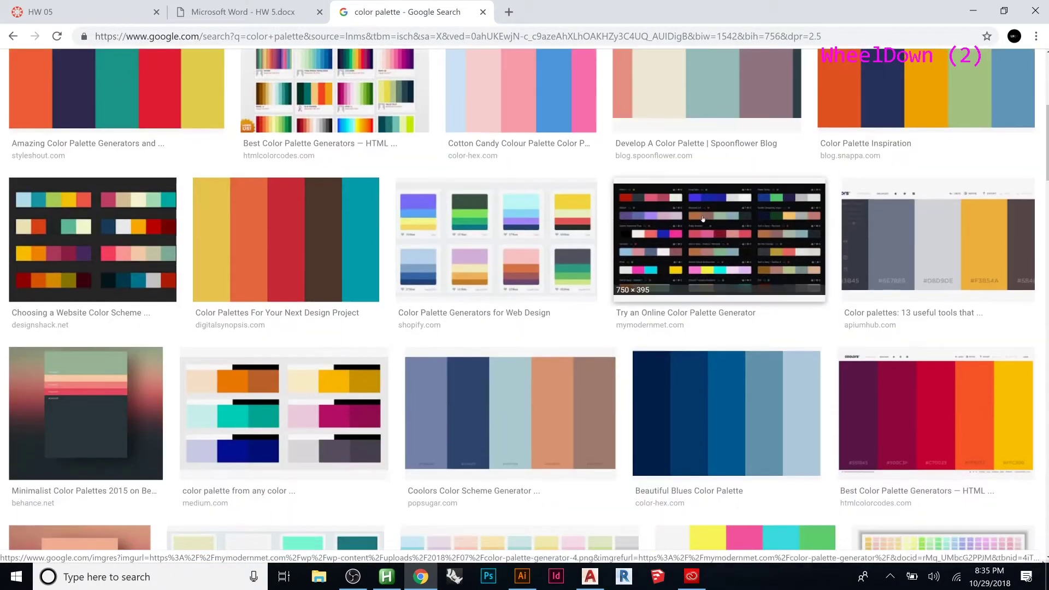
scroll(down, 3)
scroll(down, 3)
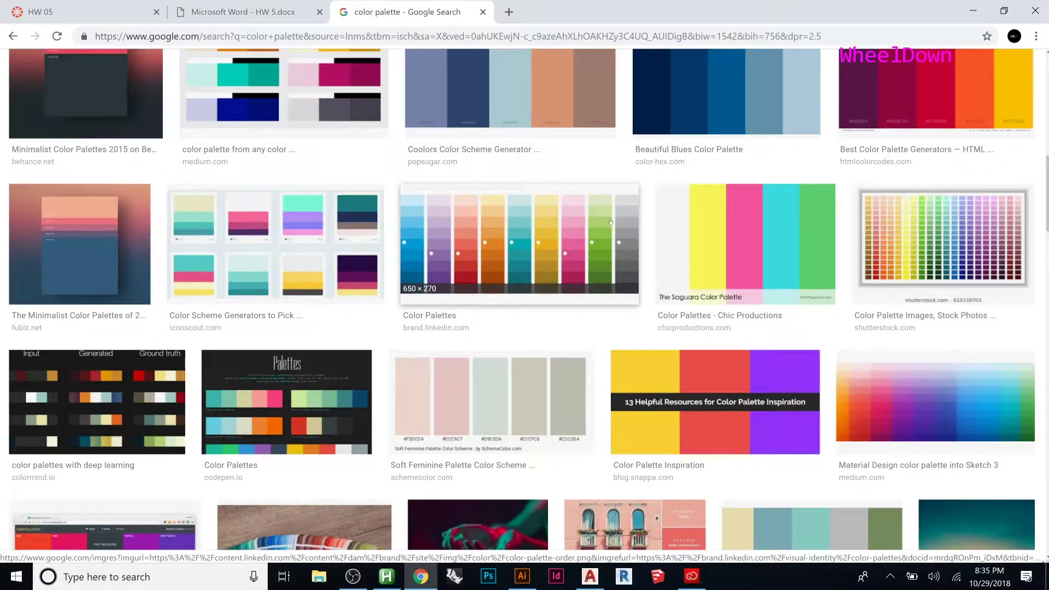
scroll(down, 3)
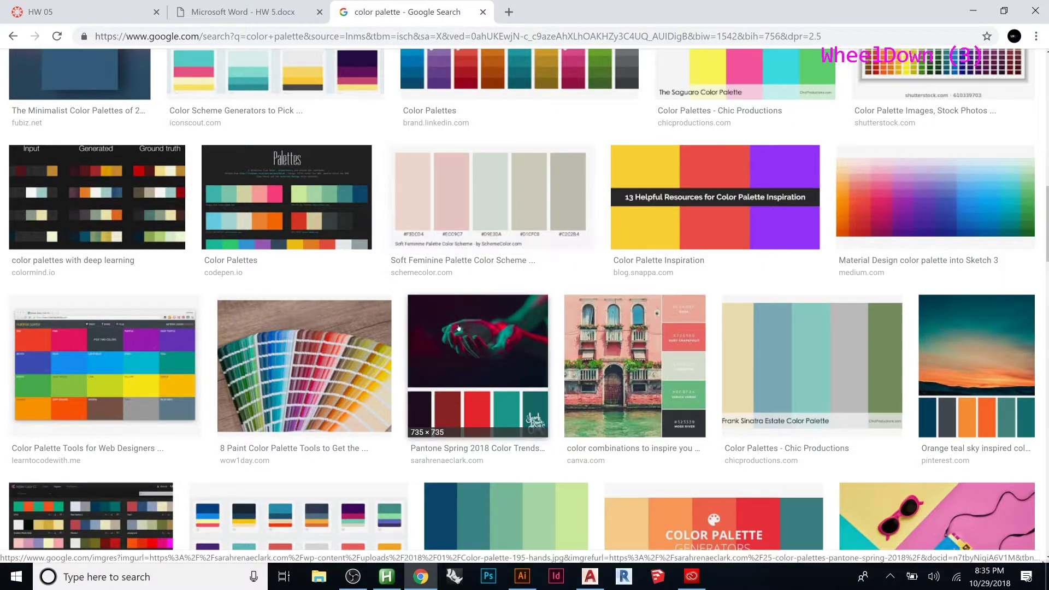
scroll(down, 3)
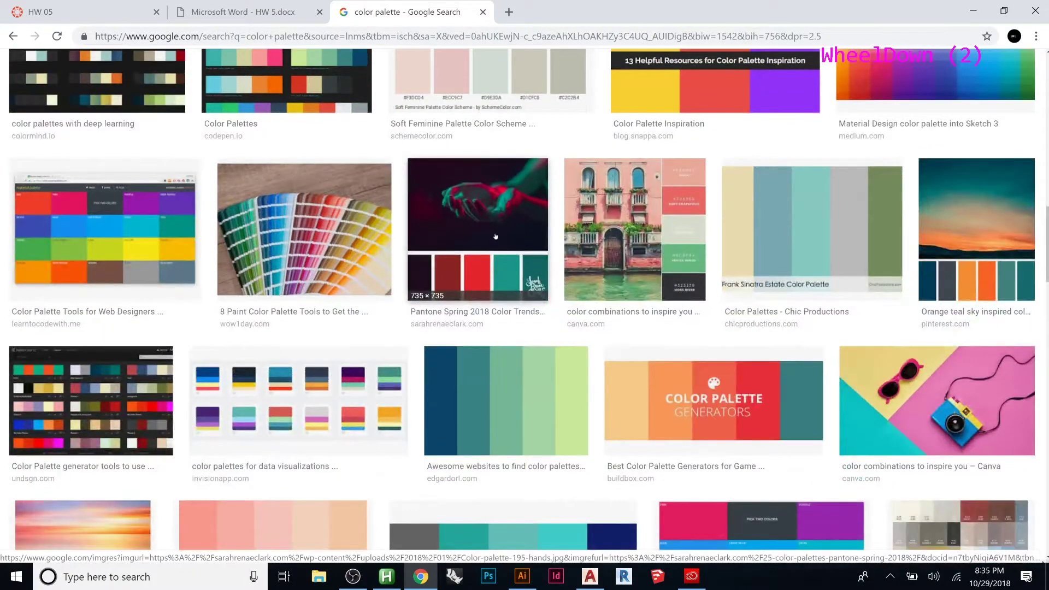
click(496, 236)
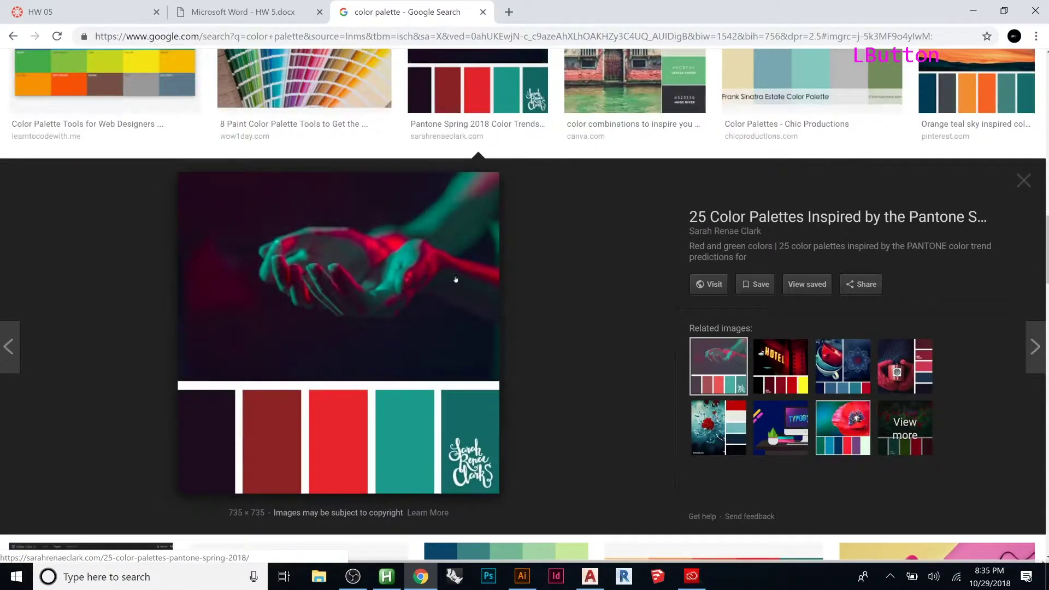
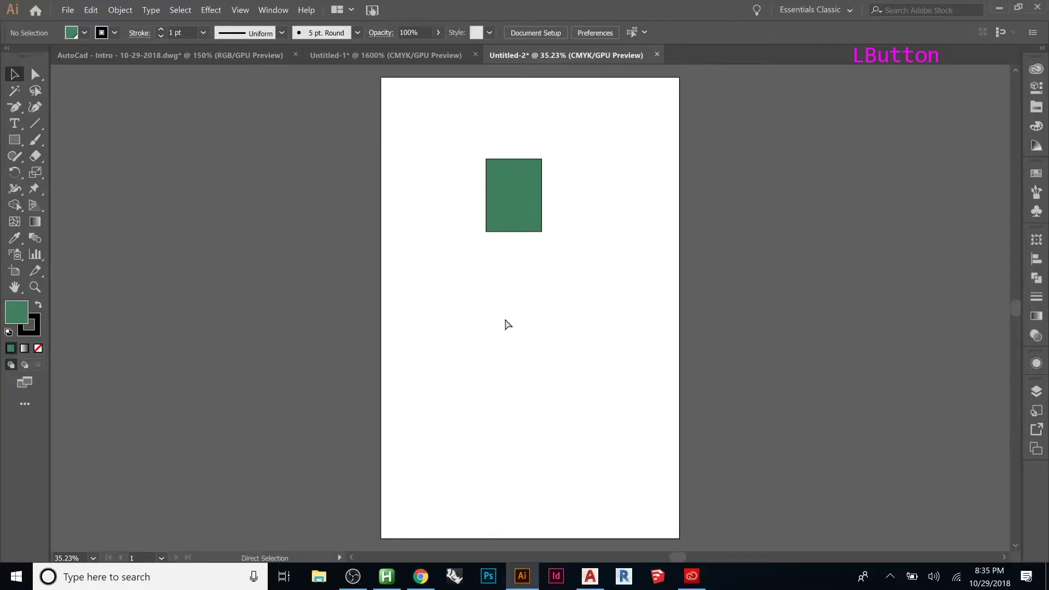
Paste the copied hands palette image onto the Illustrator page.
key(ctrl+v)
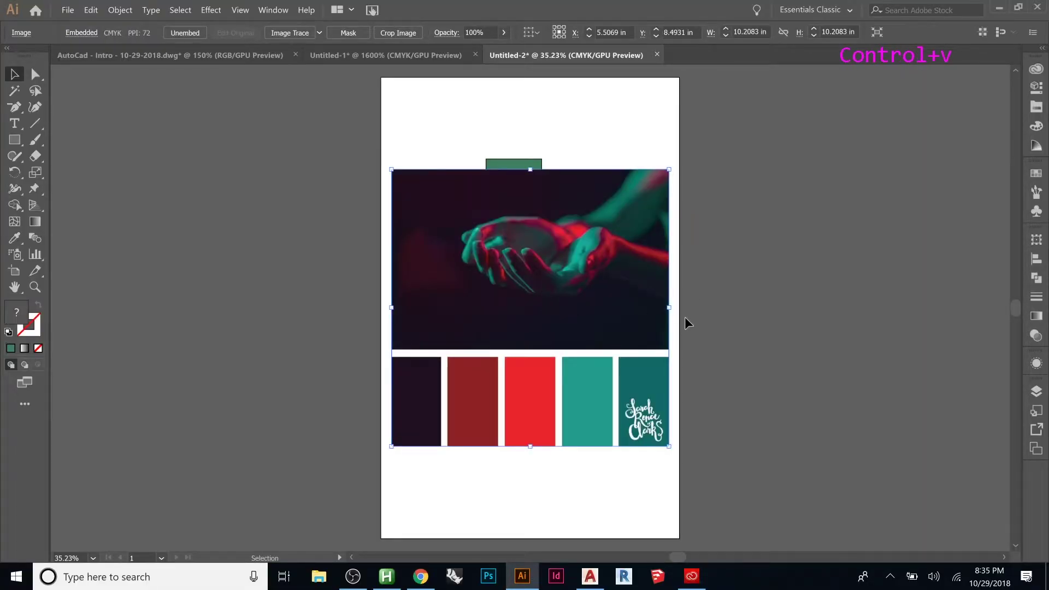
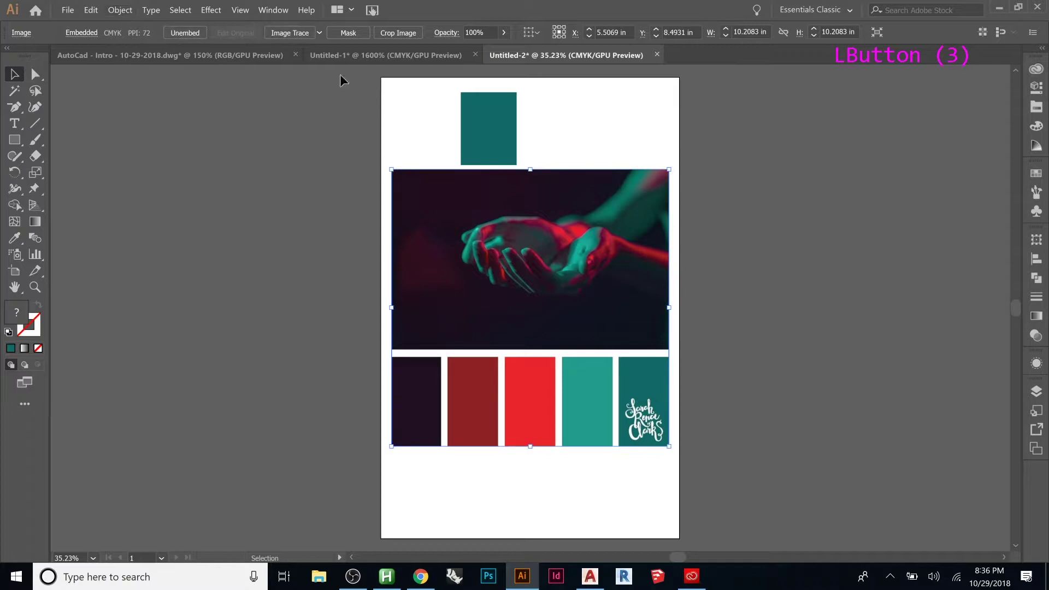
Image-trace the pasted palette photo into vectors.
click(495, 236)
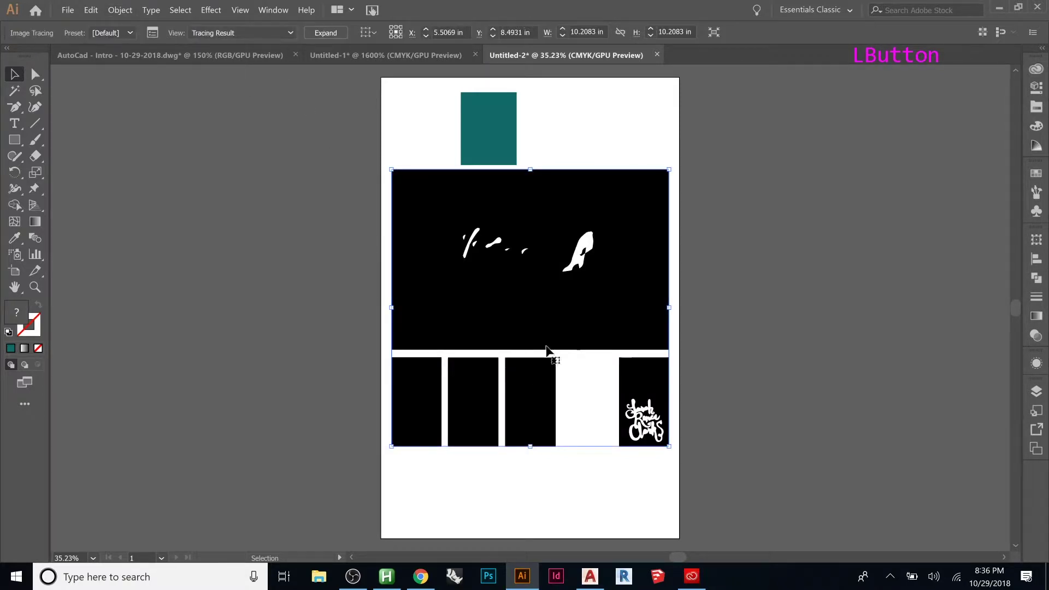
scroll(up, 3)
scroll(down, 3)
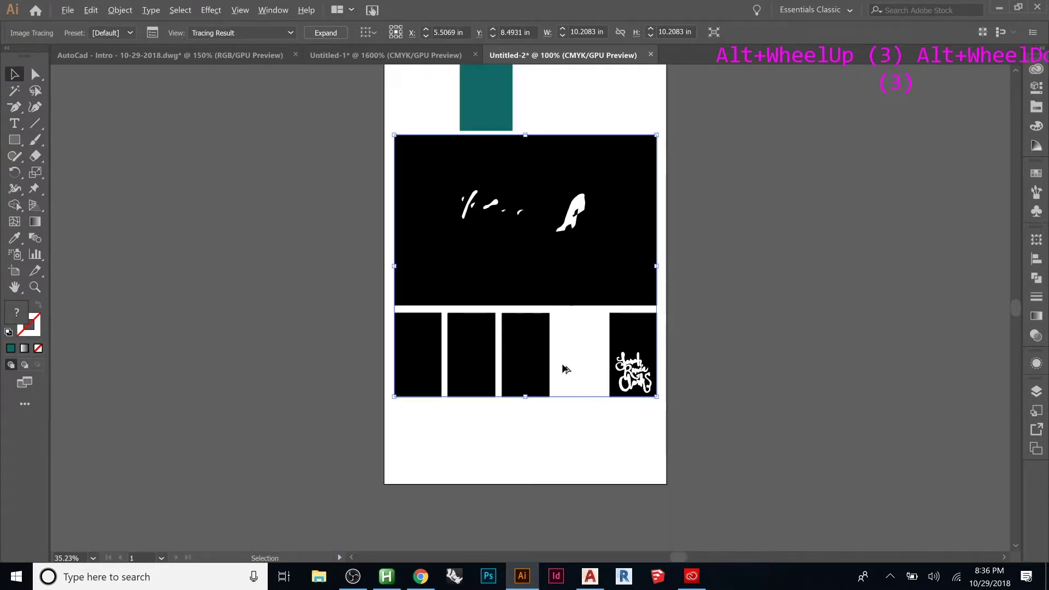
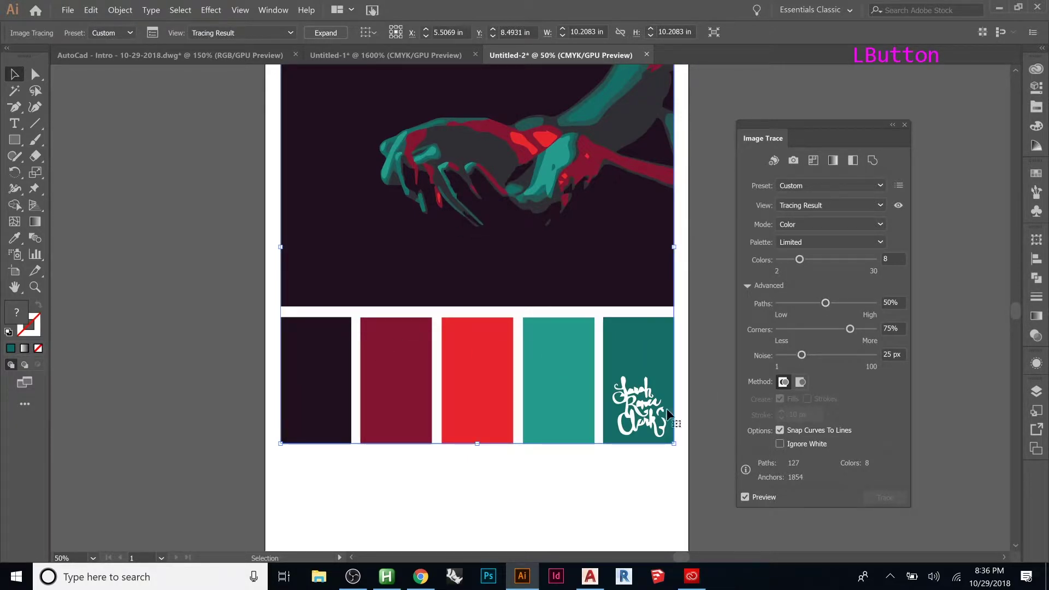
Zoom in toward the signature on the traced palette image.
scroll(up, 3)
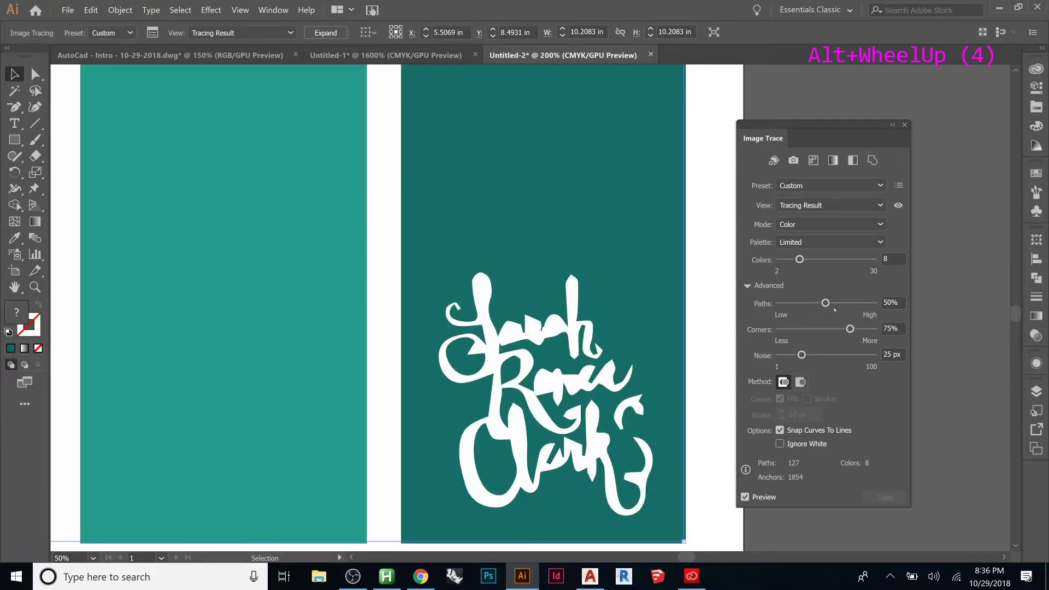
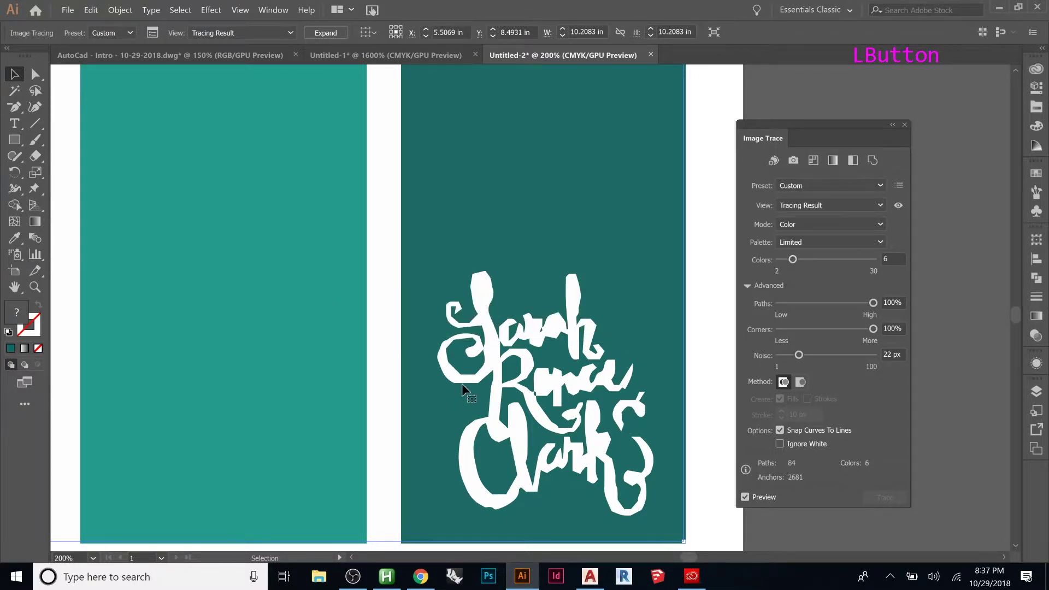
Fit the page, zoom to the colour bars and expand the trace into editable shapes.
key(ctrl+0)
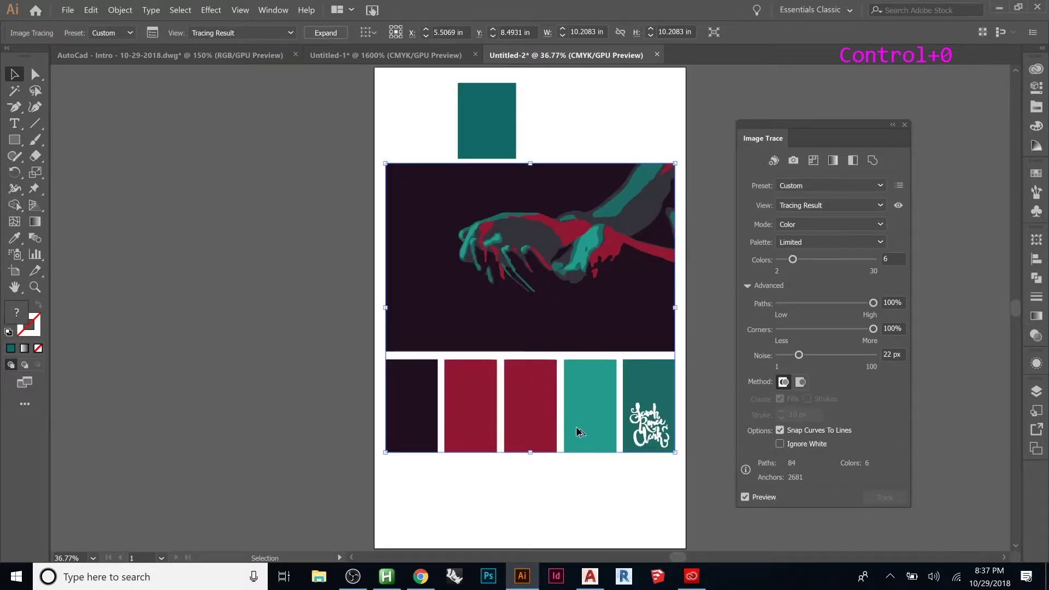
scroll(up, 3)
click(579, 370)
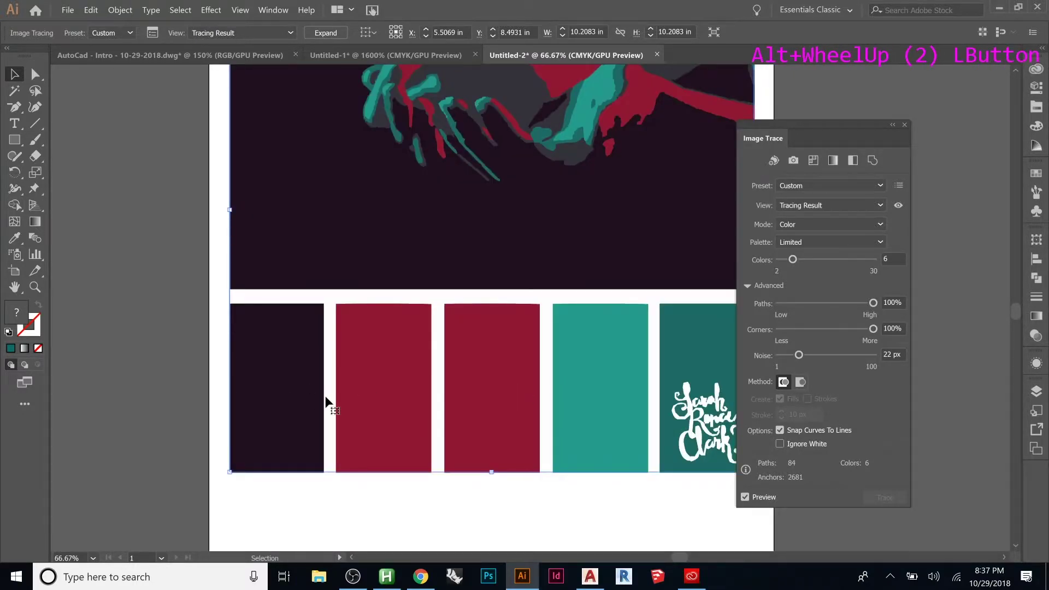
click(506, 364)
click(609, 361)
click(695, 346)
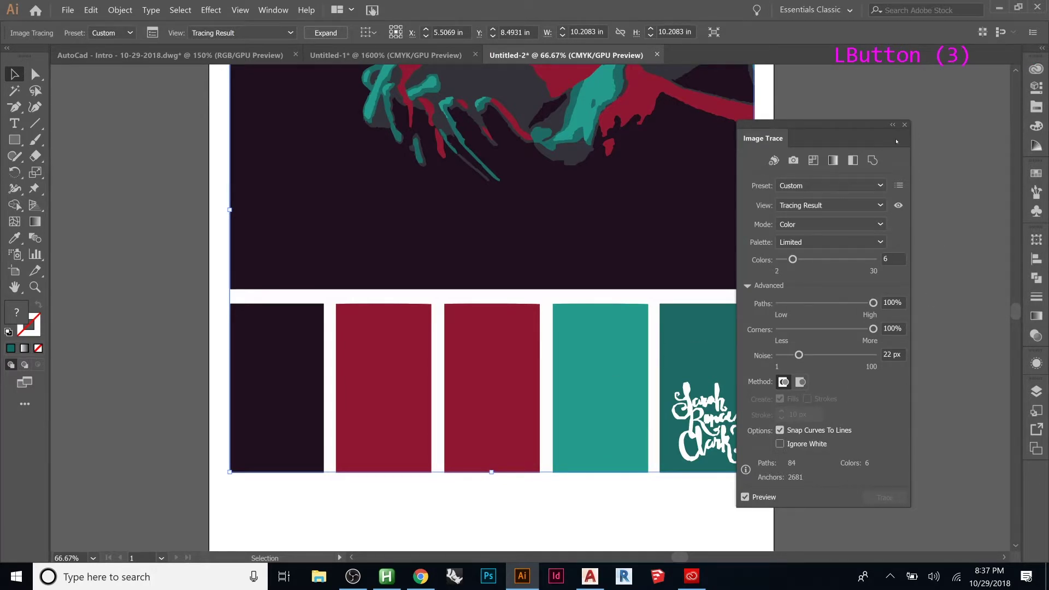
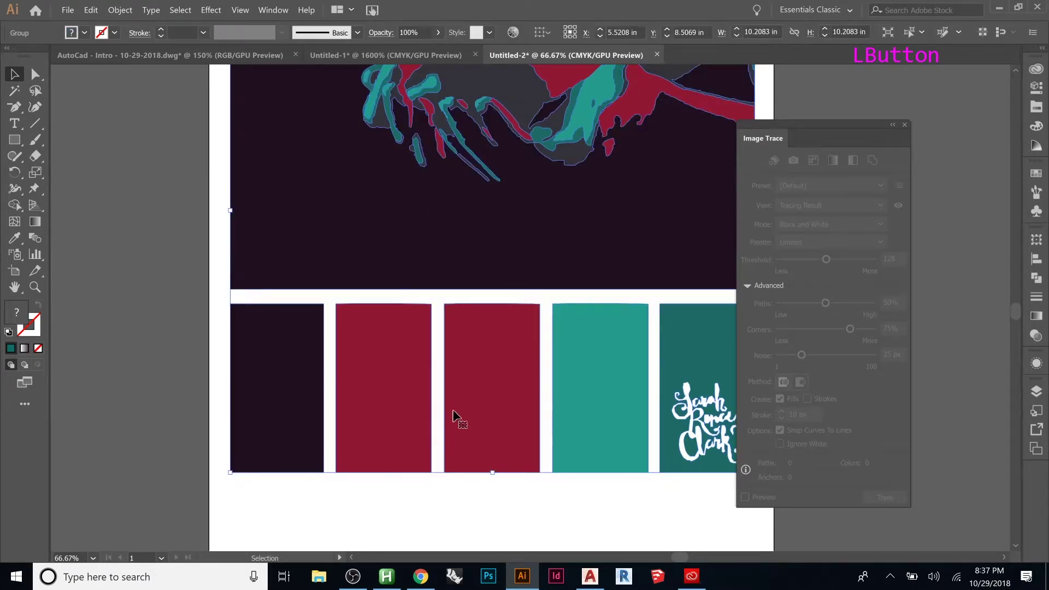
Inspect the second crimson bar inside the expanded group, then undo back to the unexpanded trace.
click(468, 373)
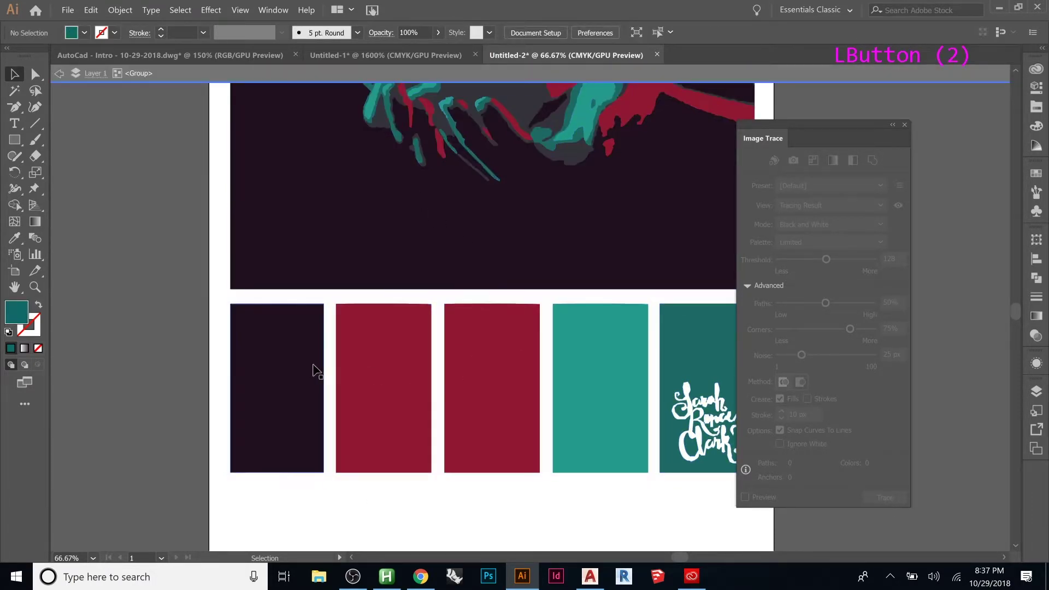
scroll(down, 3)
click(566, 352)
click(446, 355)
click(373, 356)
key(ctrl+z)
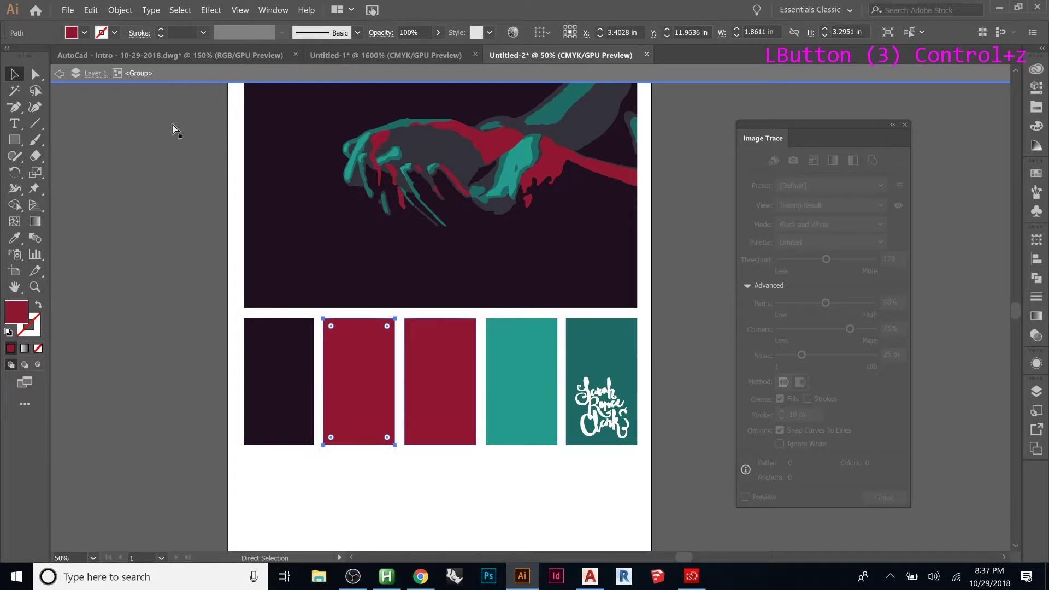
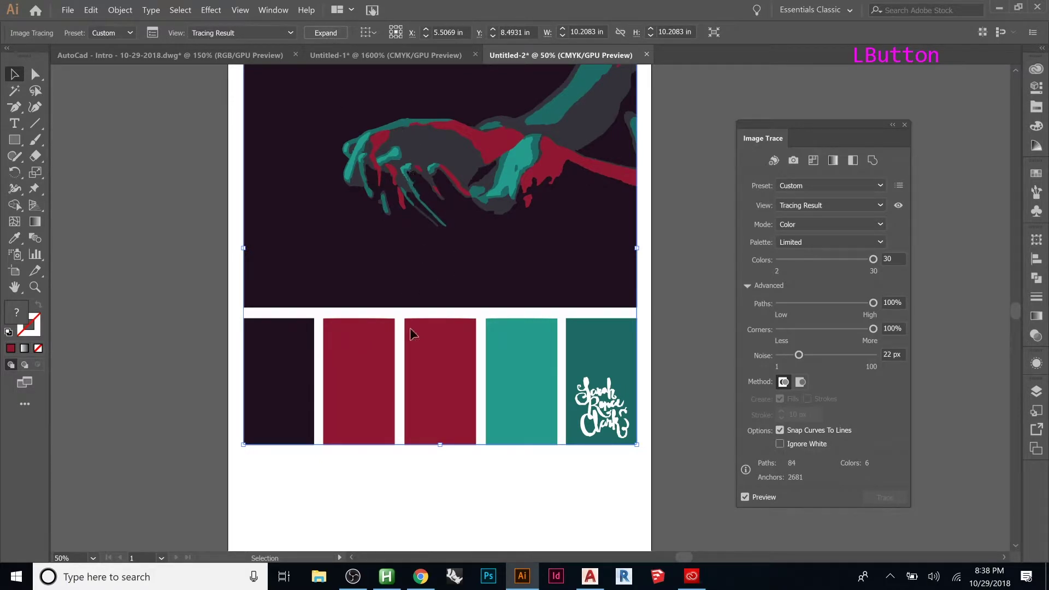
Leave the isolated trace and set Image Trace to ignore white areas.
click(453, 349)
click(452, 336)
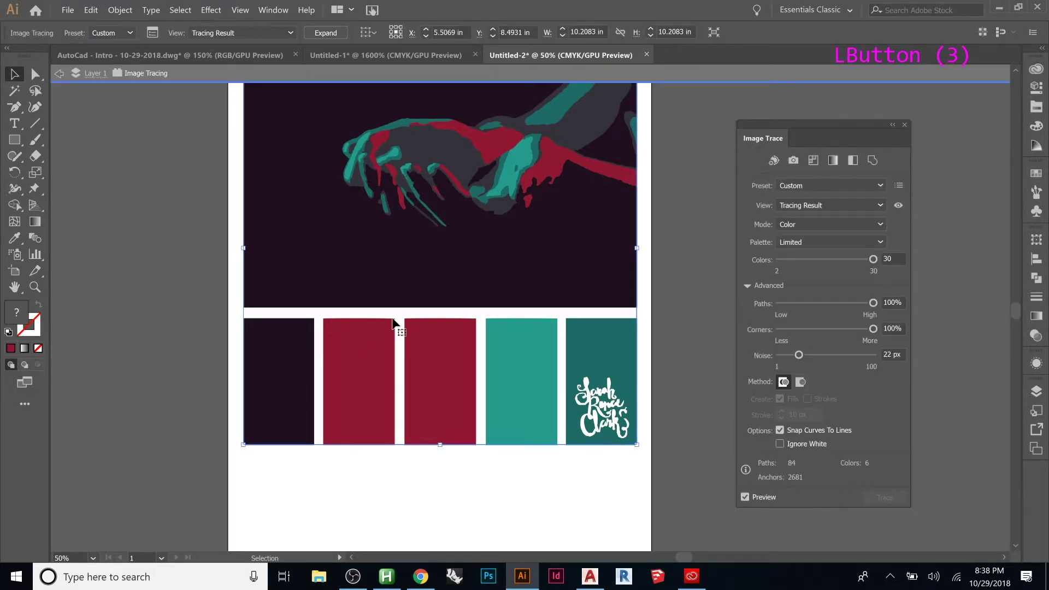
key(Escape)
key(Escape)
key(Escape)
click(351, 247)
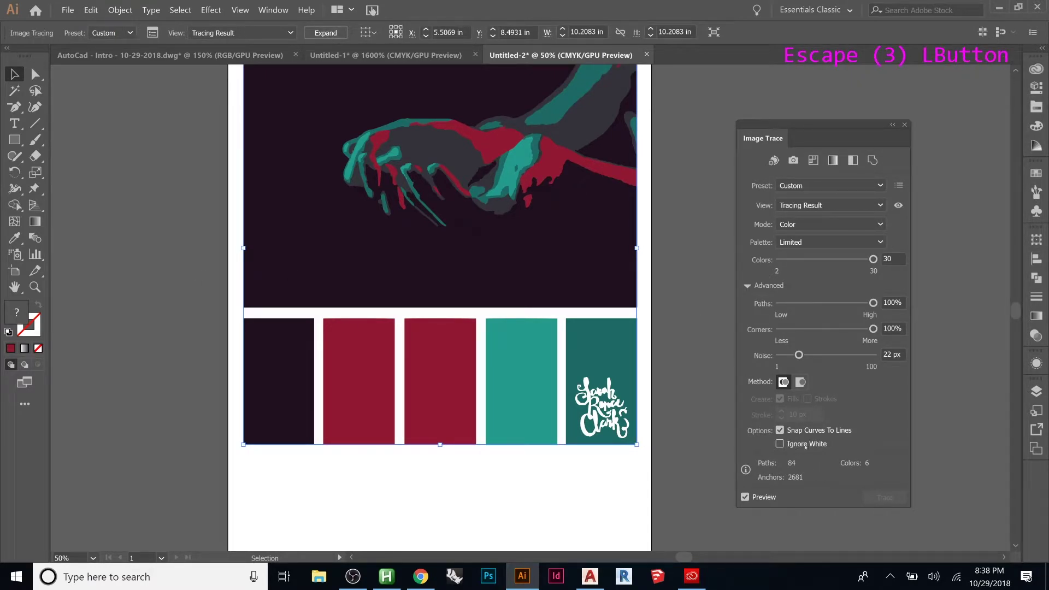
Move the dark teal rectangle down behind the traced crimson bars.
scroll(up, 3)
click(400, 101)
click(409, 94)
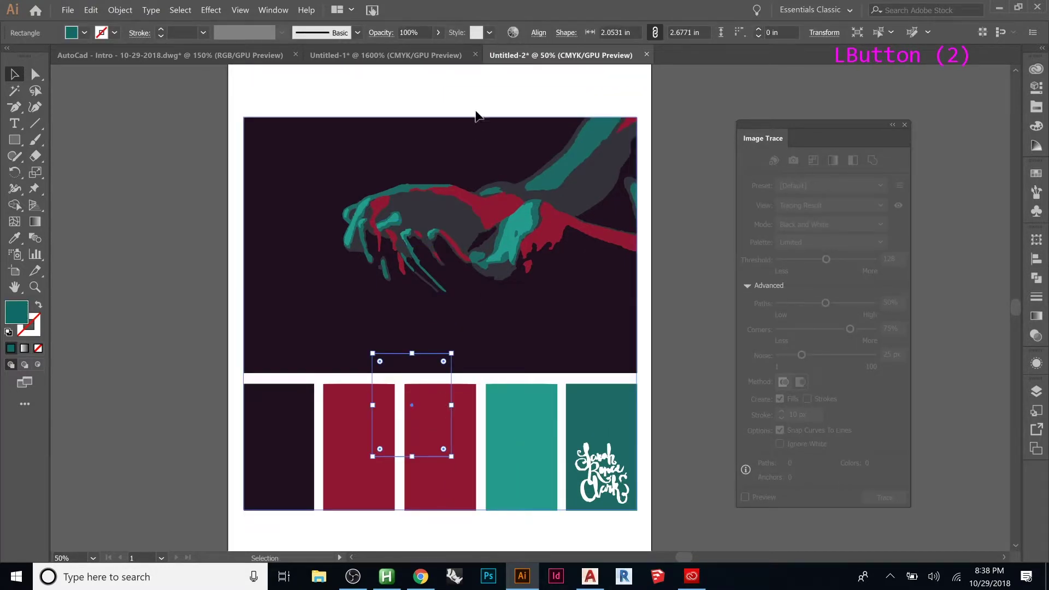
Expand the trace, cut the five palette bars out of the group and paste them at the top.
click(452, 352)
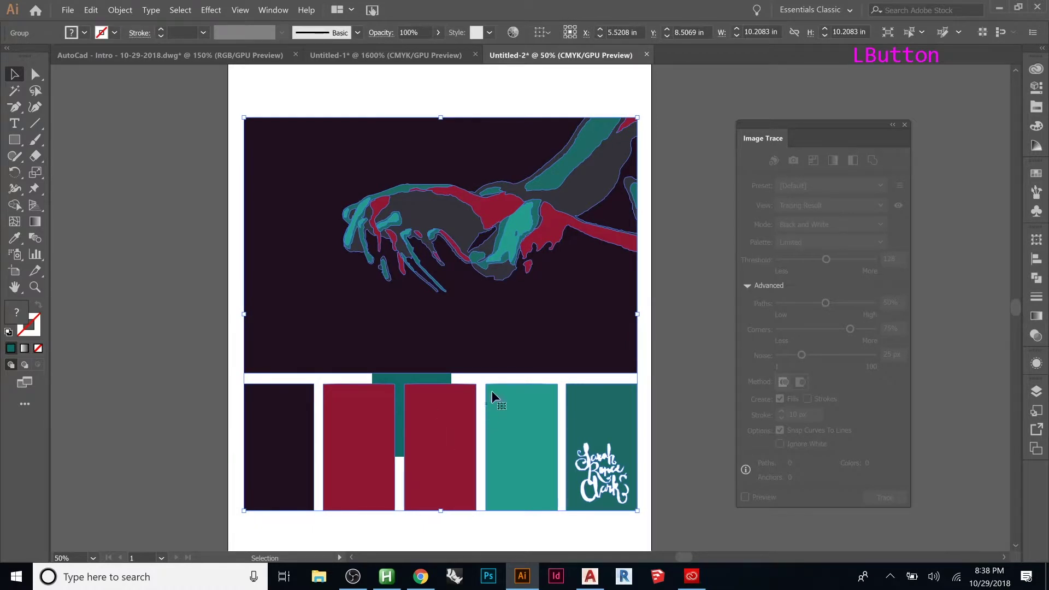
click(510, 392)
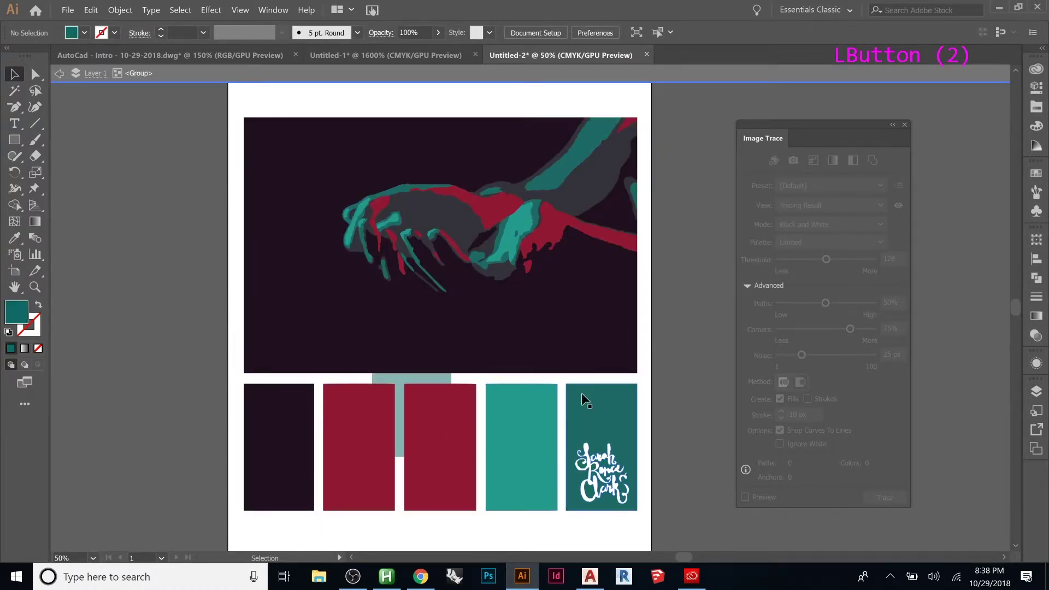
click(650, 389)
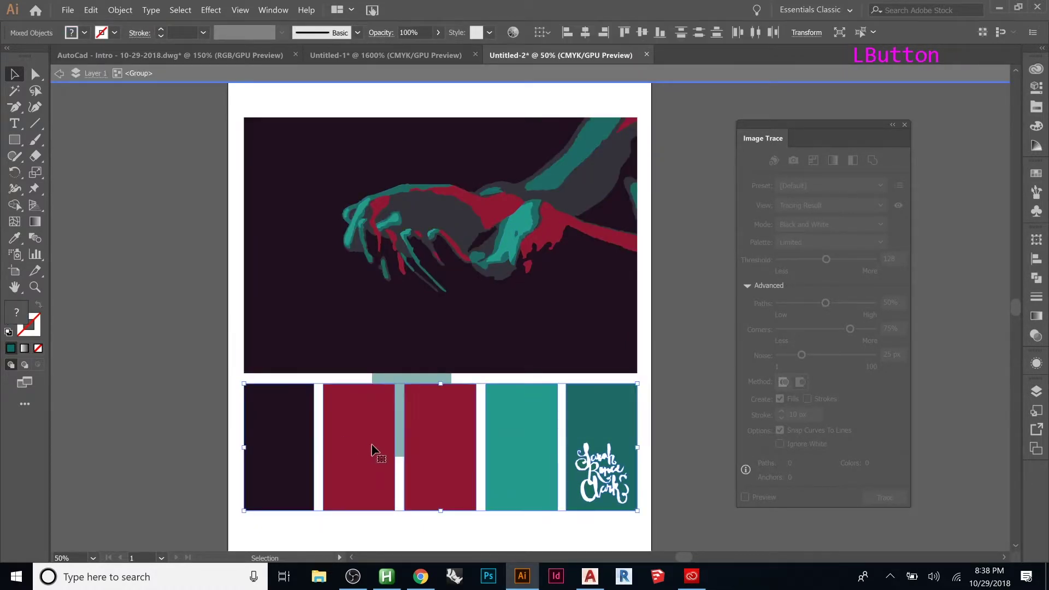
key(ctrl+x)
click(532, 333)
key(Escape)
key(Escape)
key(Escape)
key(Escape)
click(165, 140)
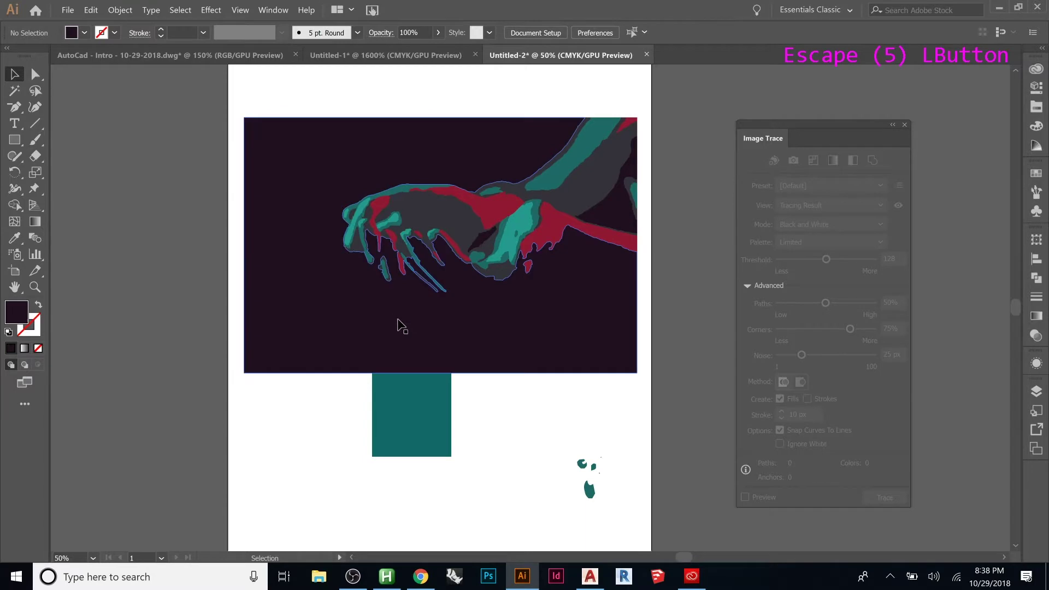
key(ctrl+v)
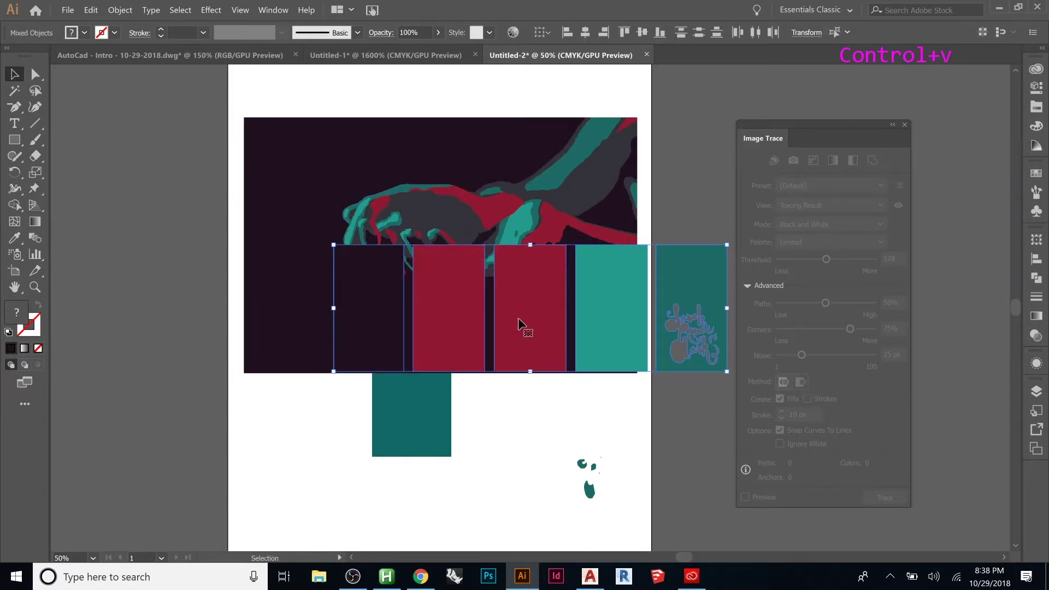
Delete the leftover traced hands photo so only the palette bars remain.
click(525, 330)
click(538, 340)
key(Delete)
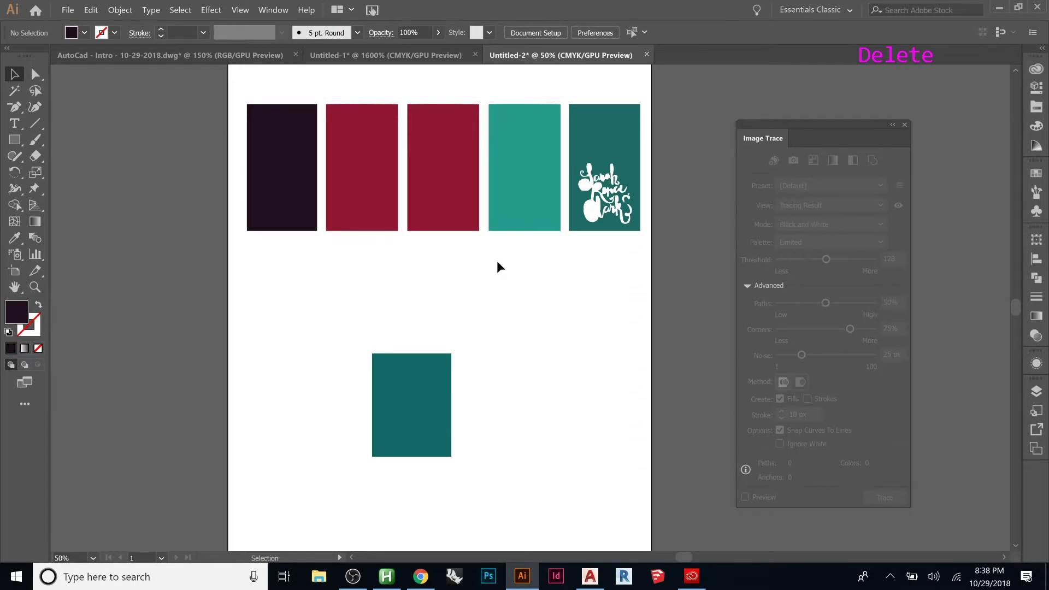
click(596, 81)
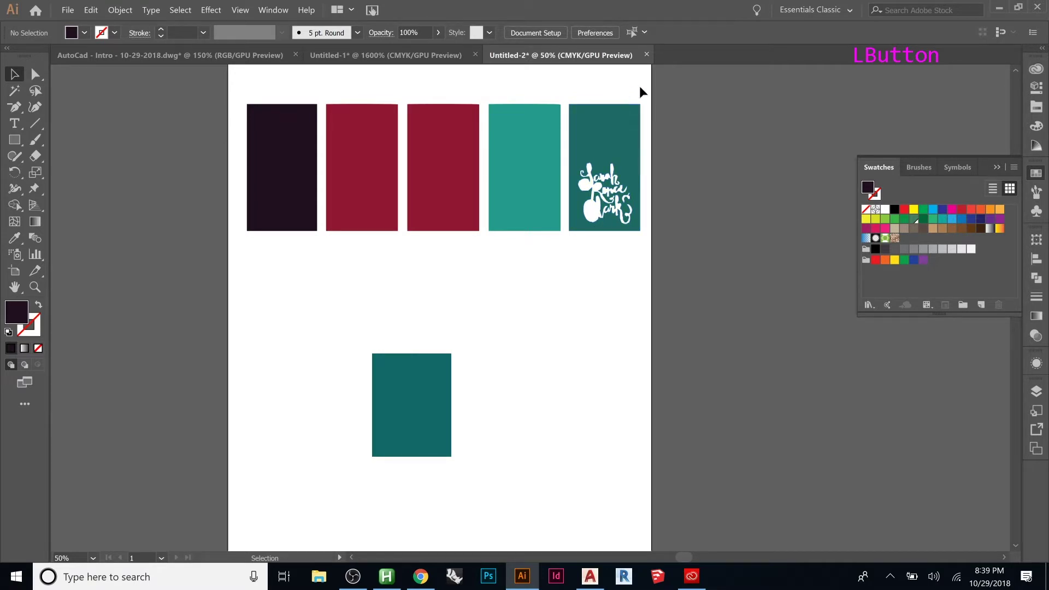
Create swatch group 'color pallette 01' from the bars, then delete the bars from the page.
click(239, 145)
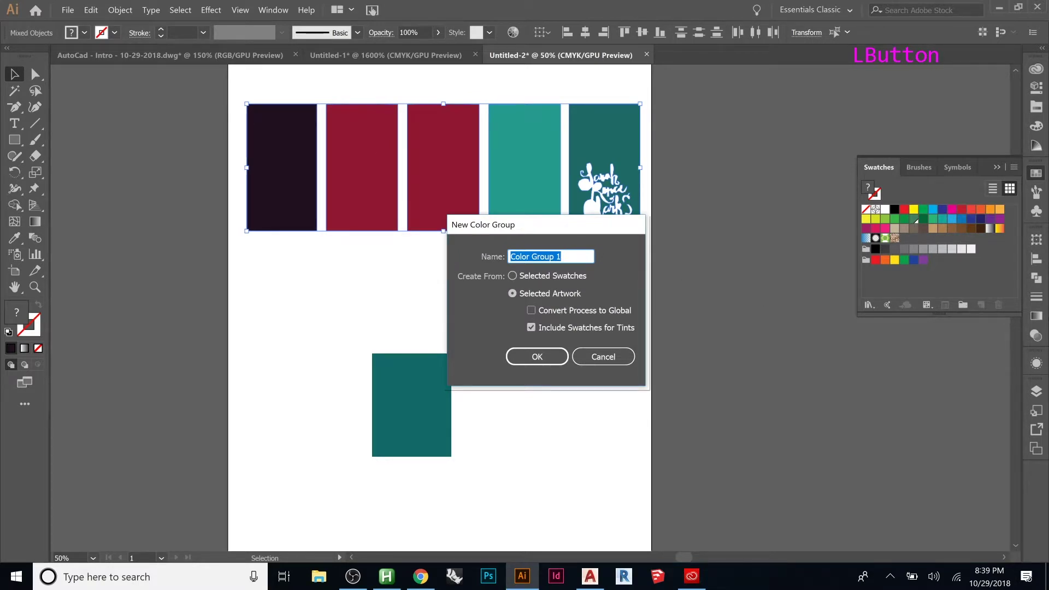
text(color pallette 01)
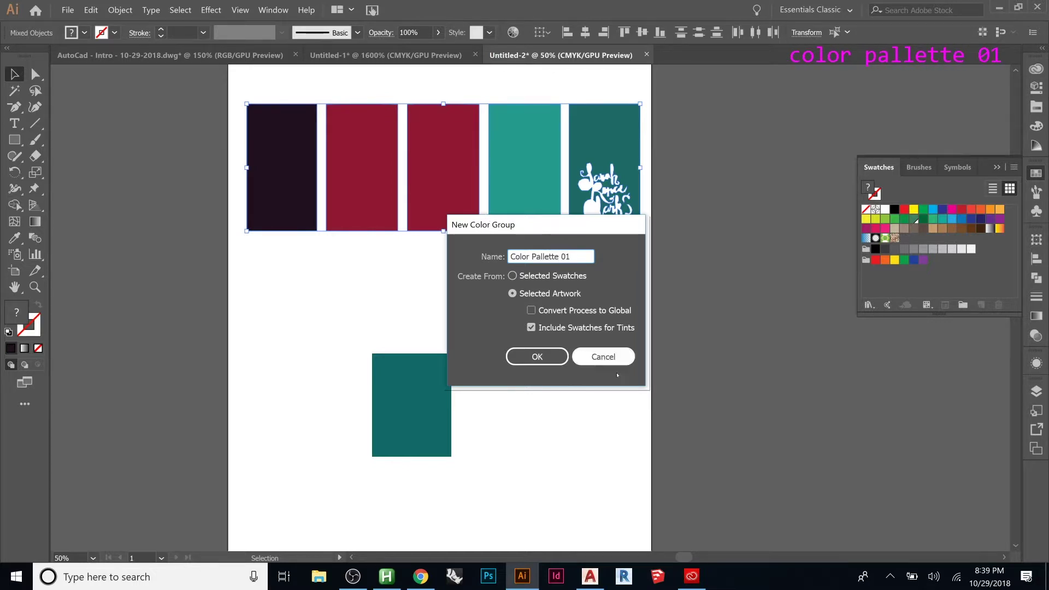
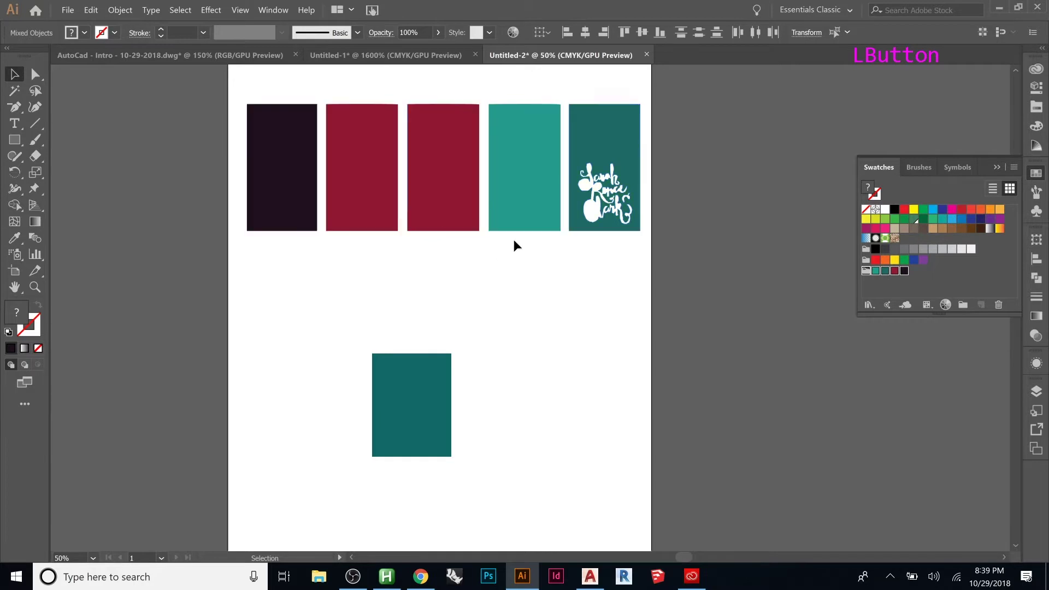
click(399, 199)
key(Delete)
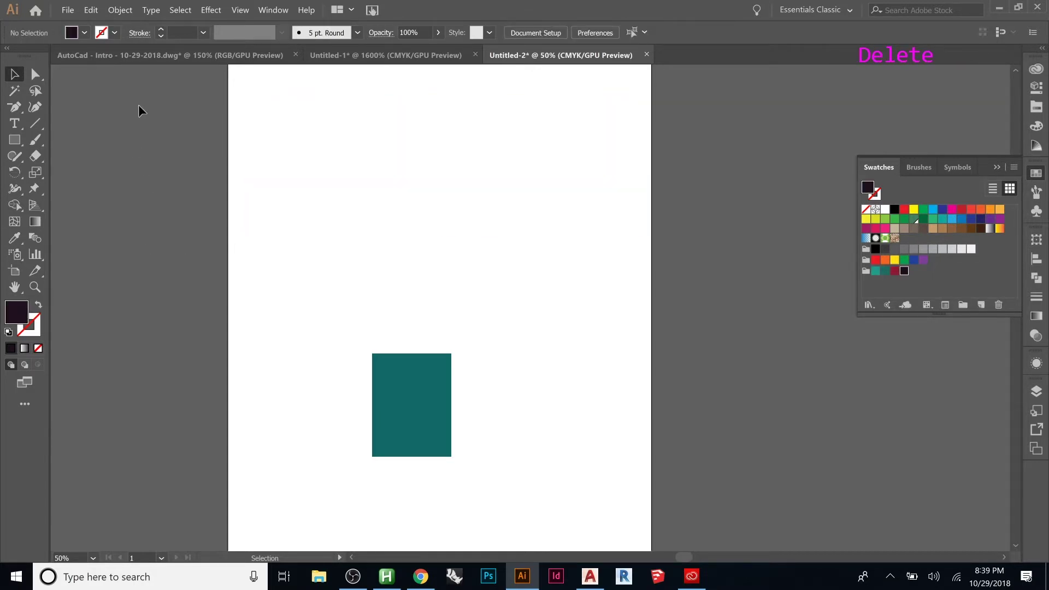
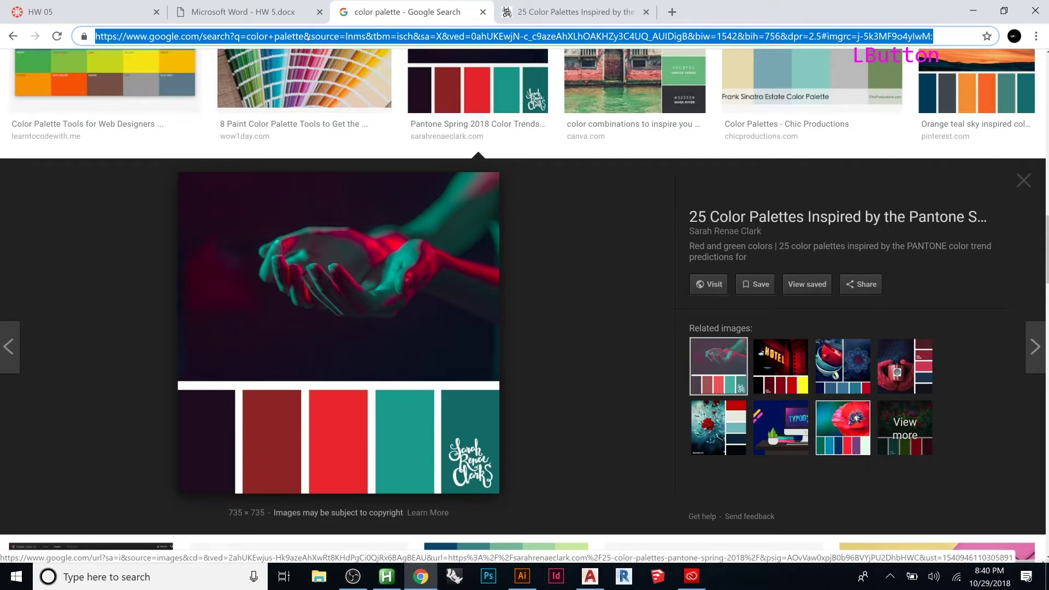
Search Google Images for 'wind icon png', then for 'texas png'.
text(icon)
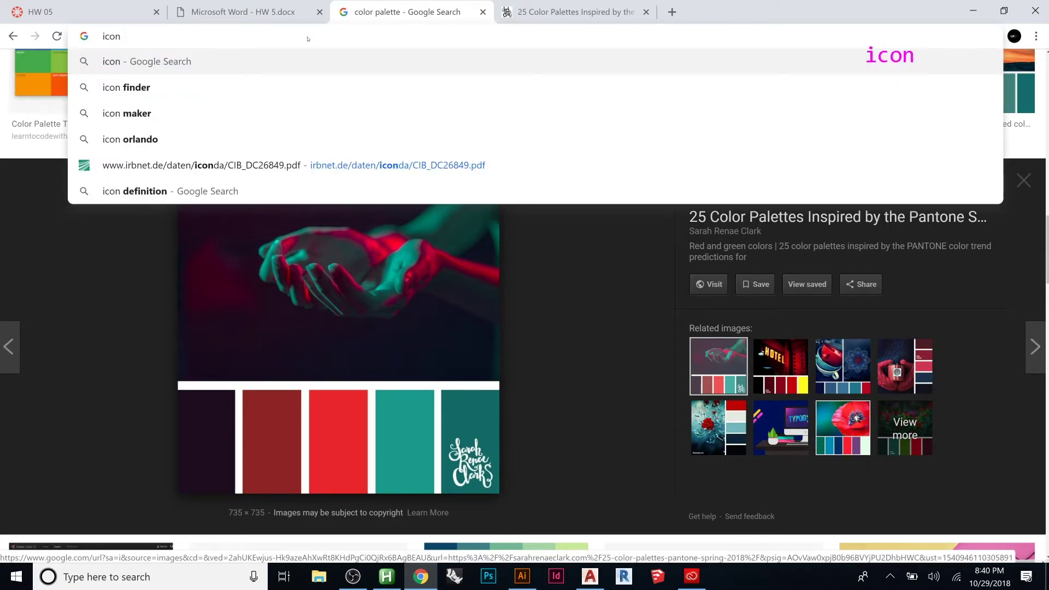
text(ind png)
key(Return)
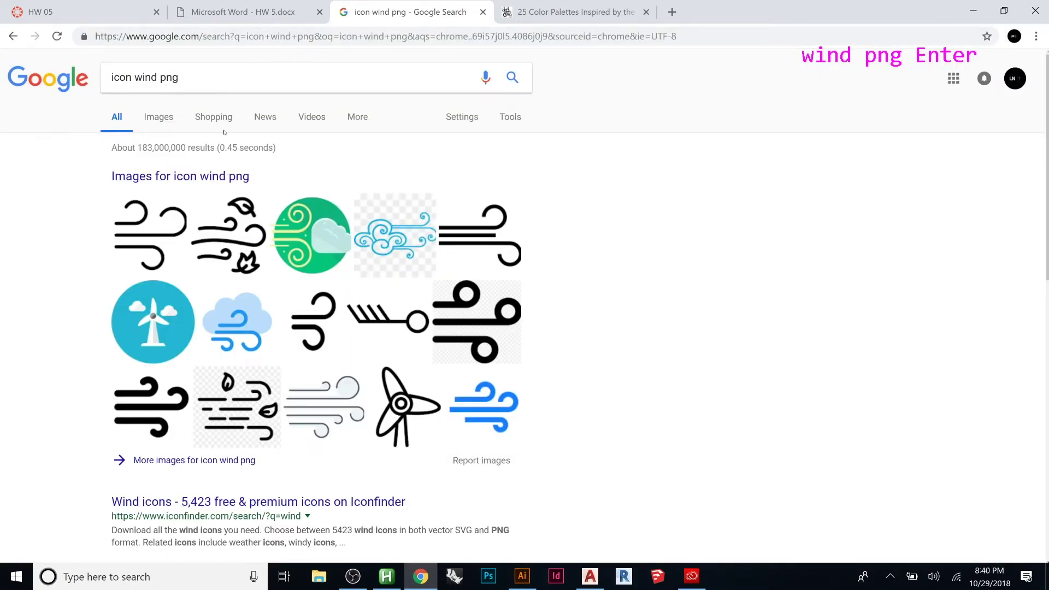
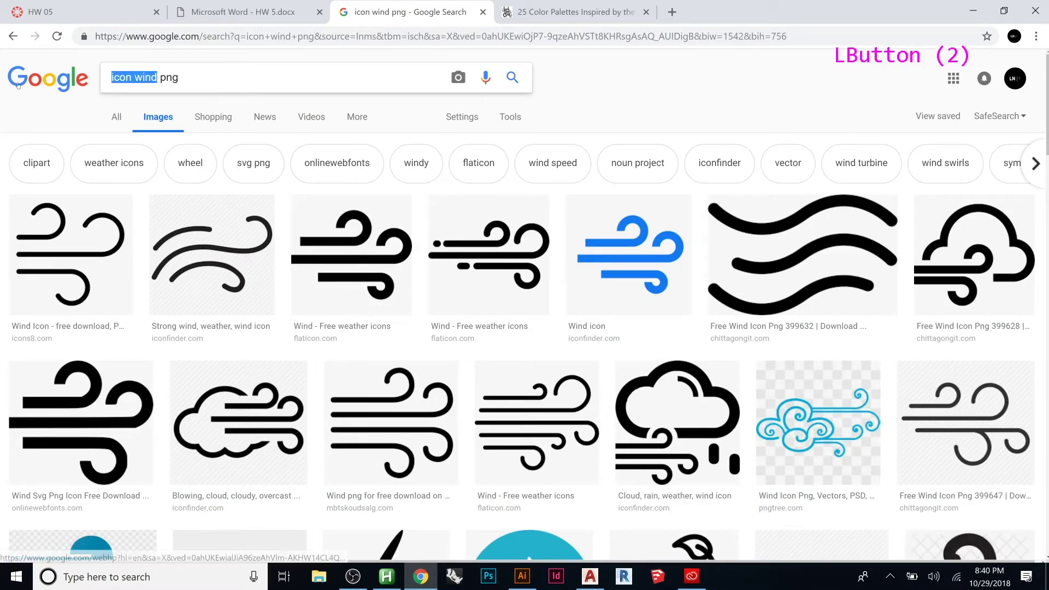
text(texas)
key(Return)
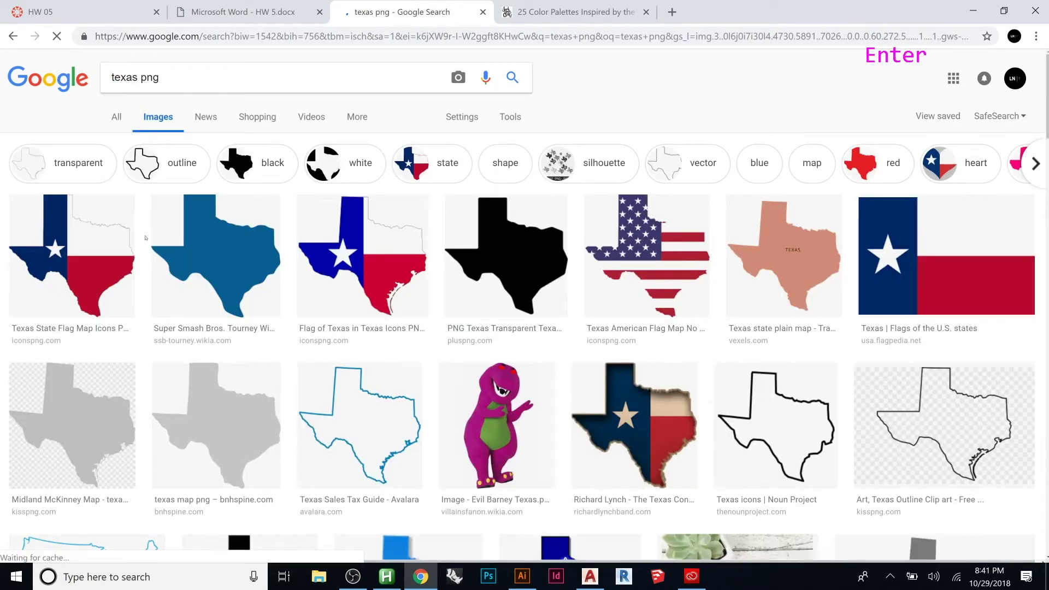
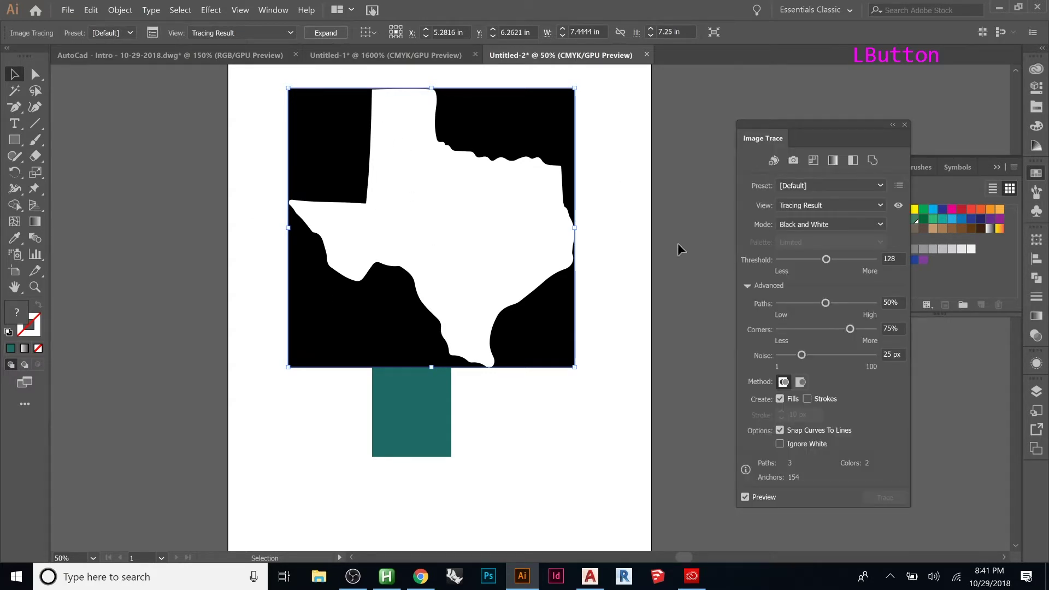
Scroll the Image Trace settings while tuning threshold and path detail for the Texas trace.
scroll(up, 3)
scroll(down, 3)
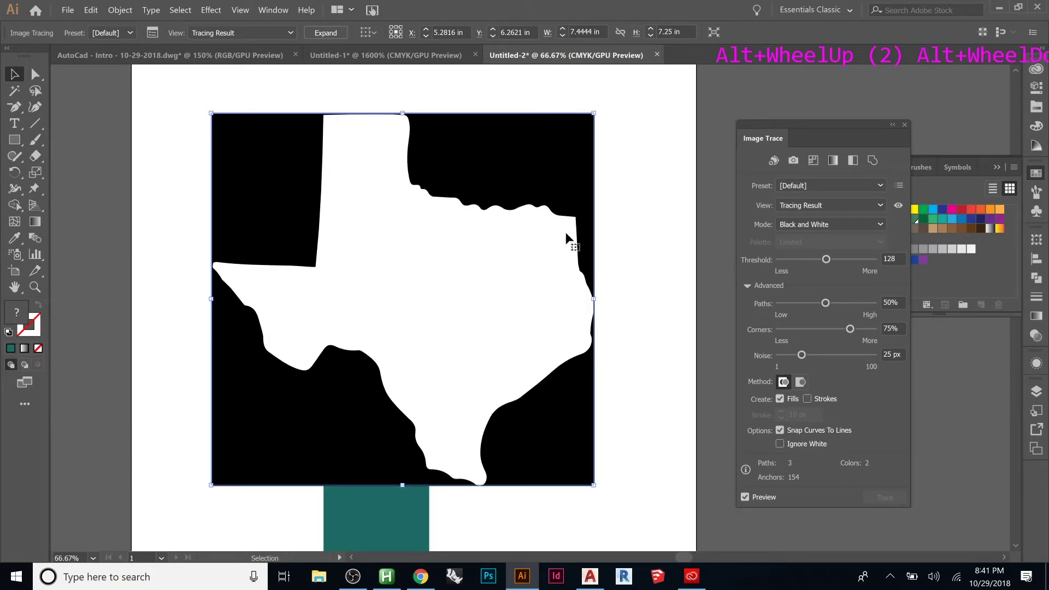
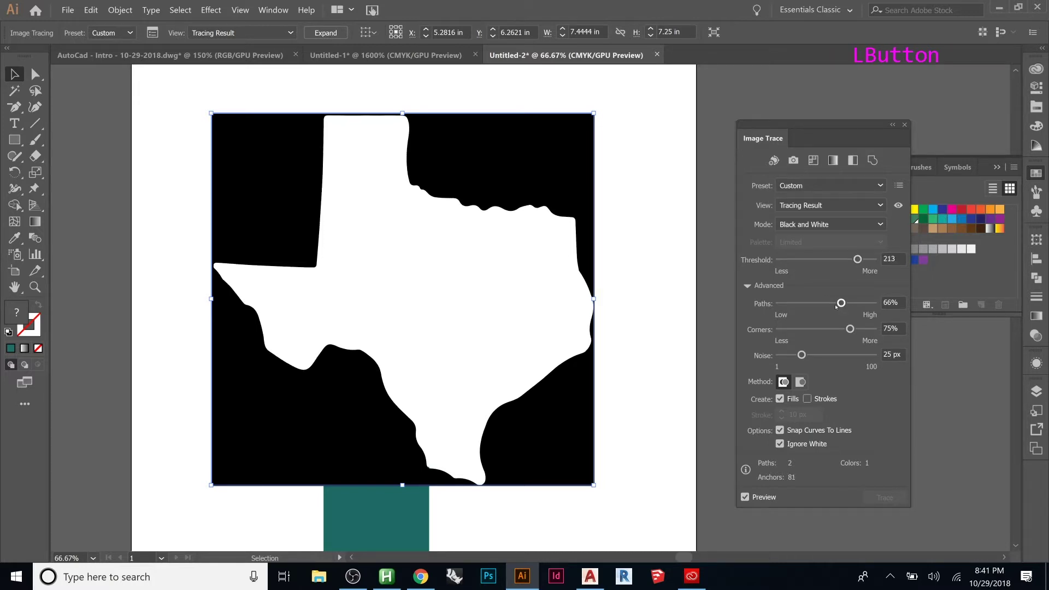
scroll(up, 3)
scroll(down, 3)
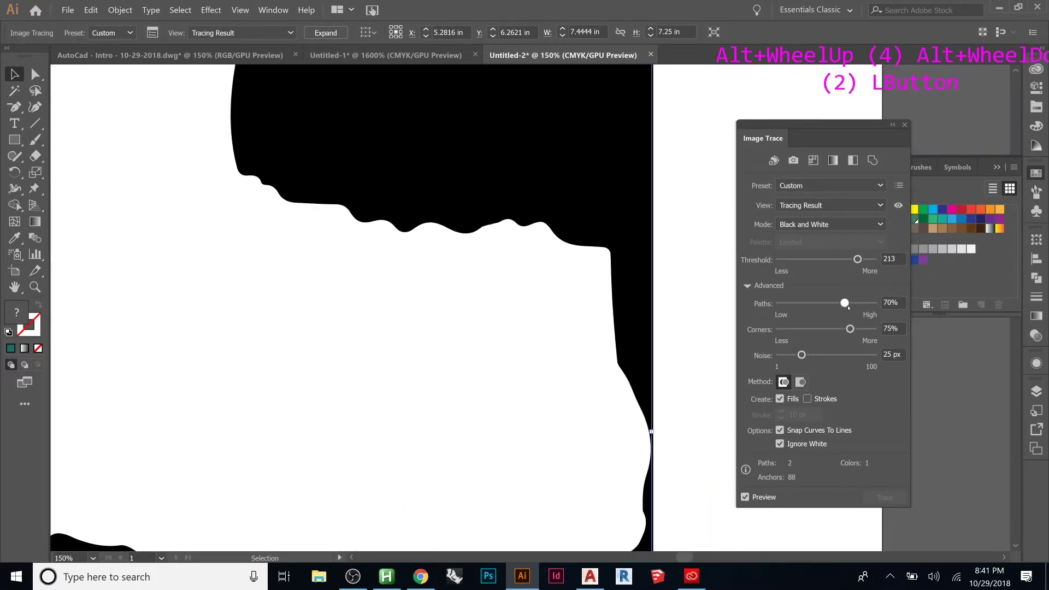
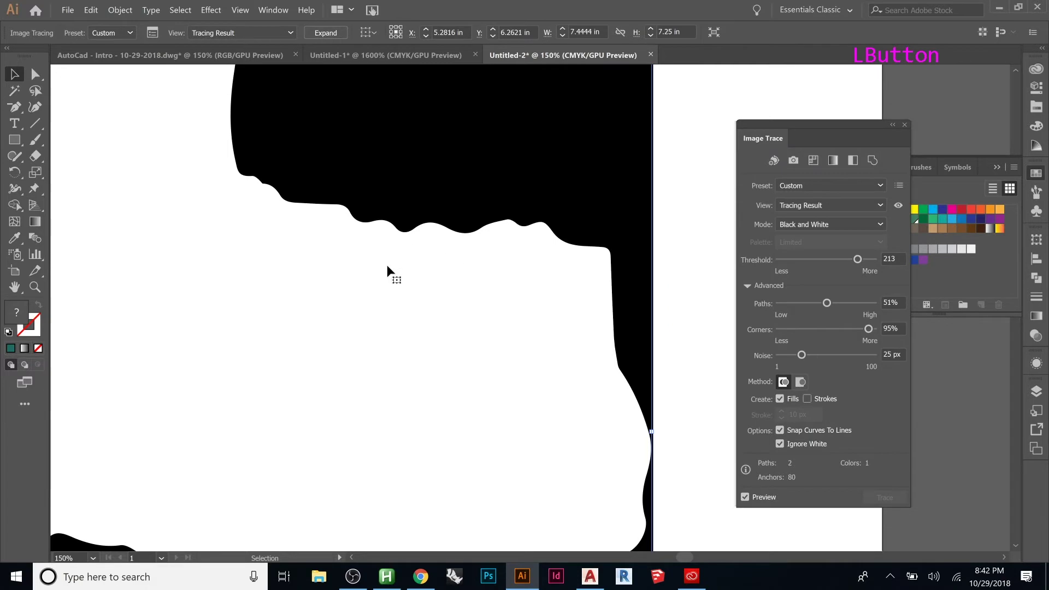
Fit the traced map in view and lower the Image Trace noise to 12 px.
key(ctrl+0)
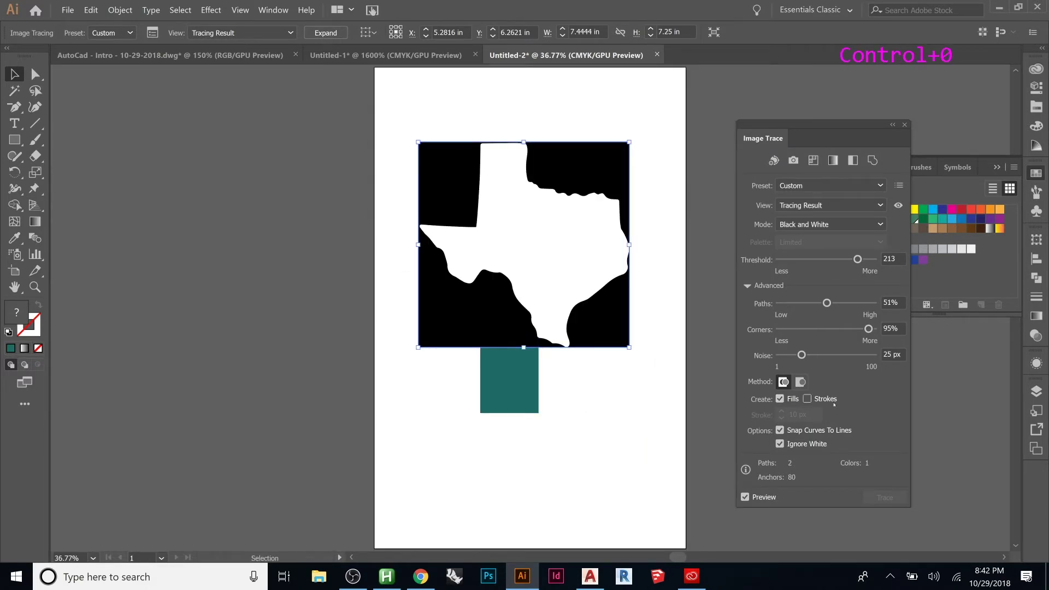
scroll(up, 3)
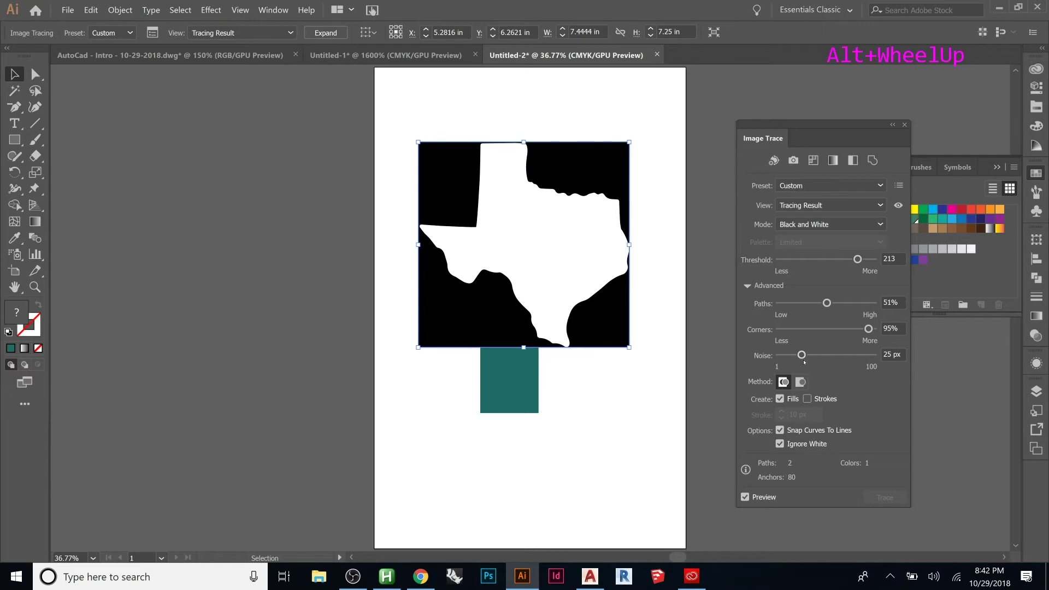
click(419, 243)
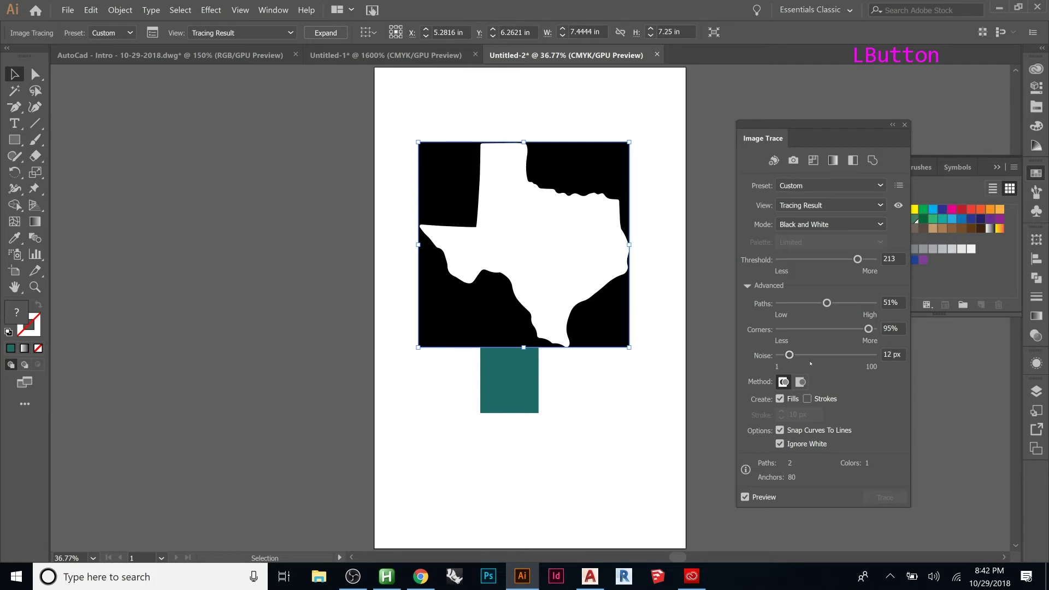
scroll(up, 3)
scroll(up, 3)
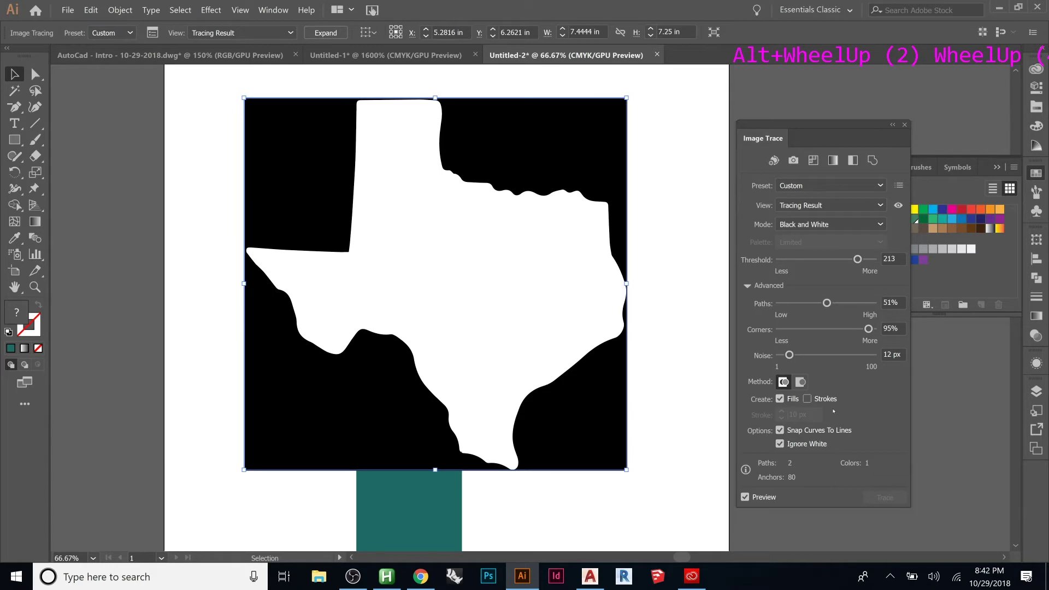
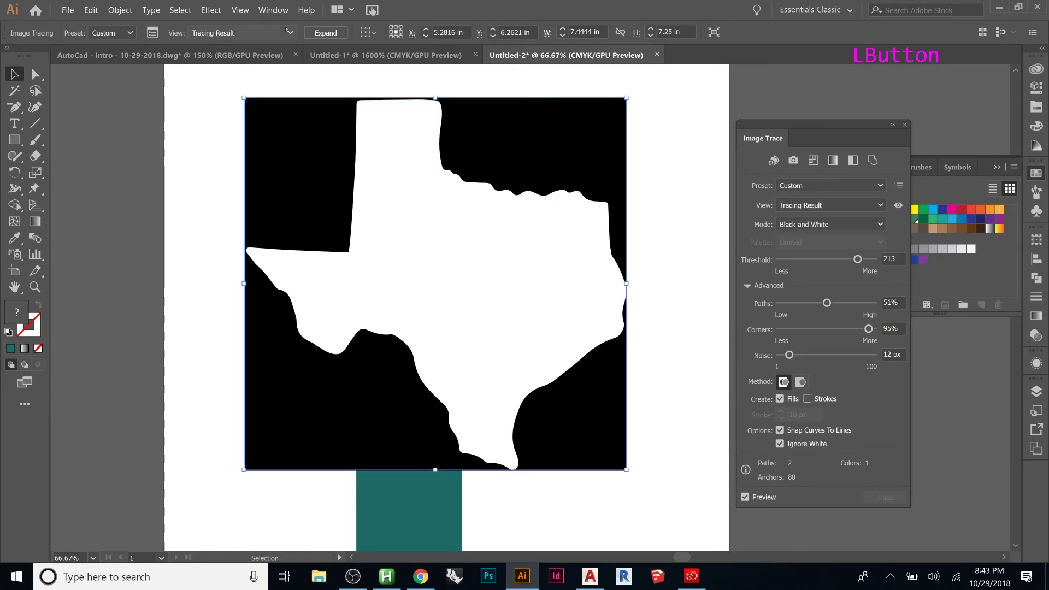
Isolate the Texas group and fill the surrounding black compound path with crimson.
click(473, 215)
double_click(499, 171)
click(490, 202)
click(359, 239)
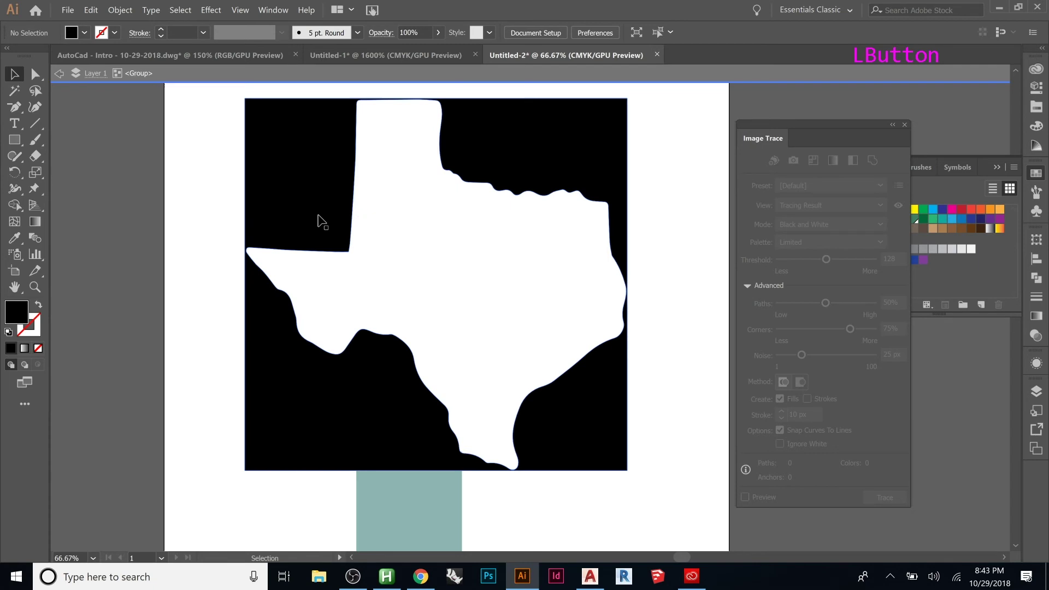
click(393, 216)
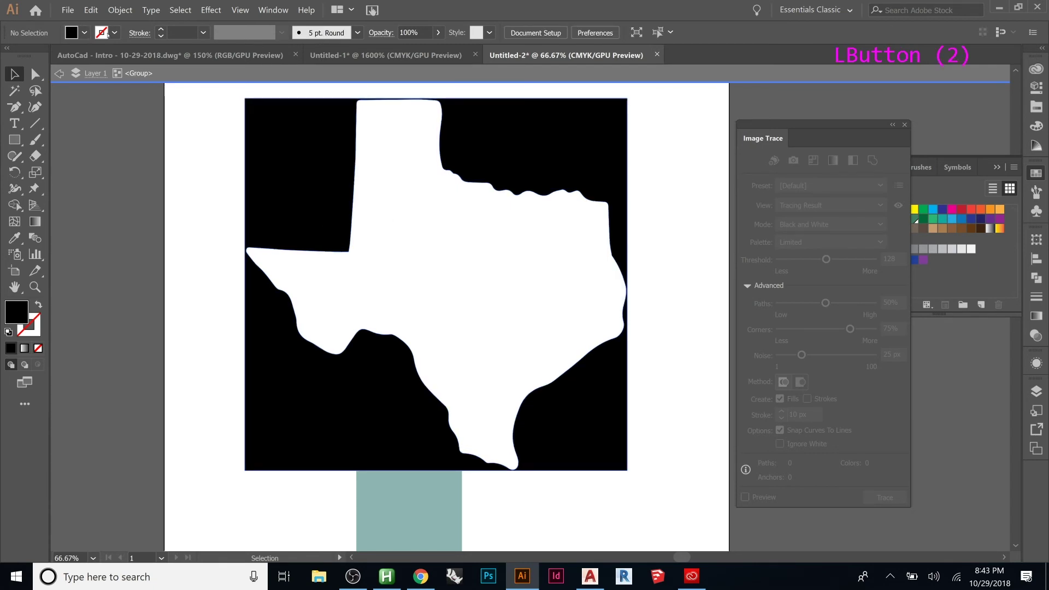
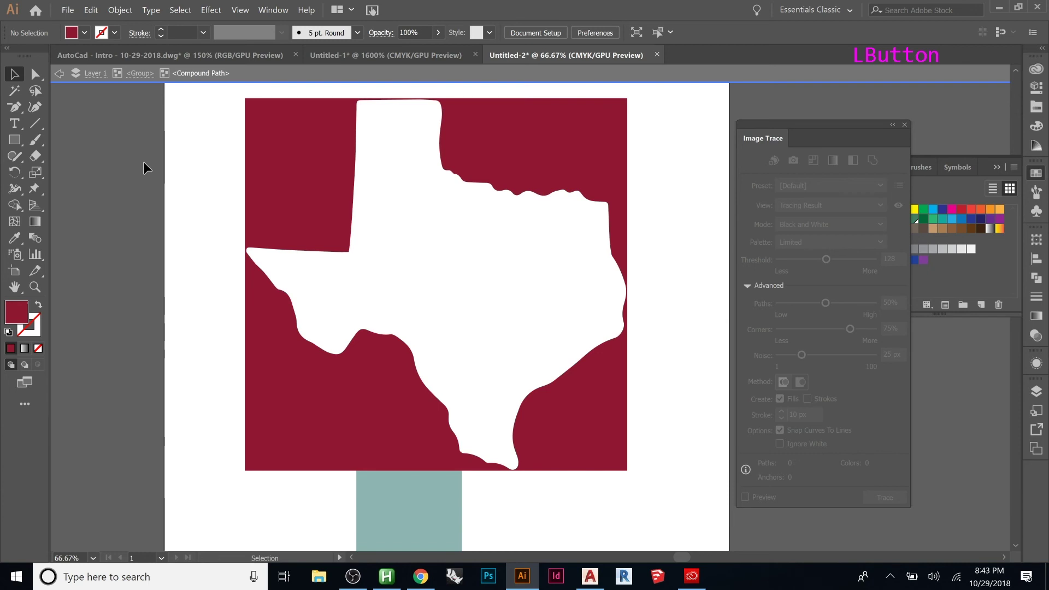
Leave isolation mode and select the recoloured Texas map group.
key(Escape)
key(Escape)
key(Escape)
key(Escape)
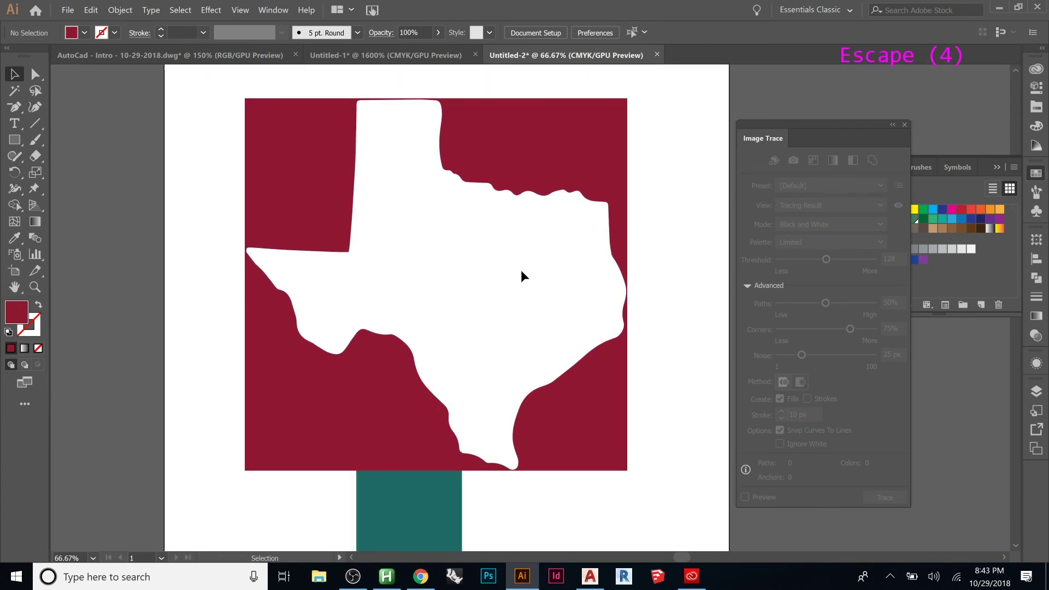
scroll(down, 3)
click(524, 284)
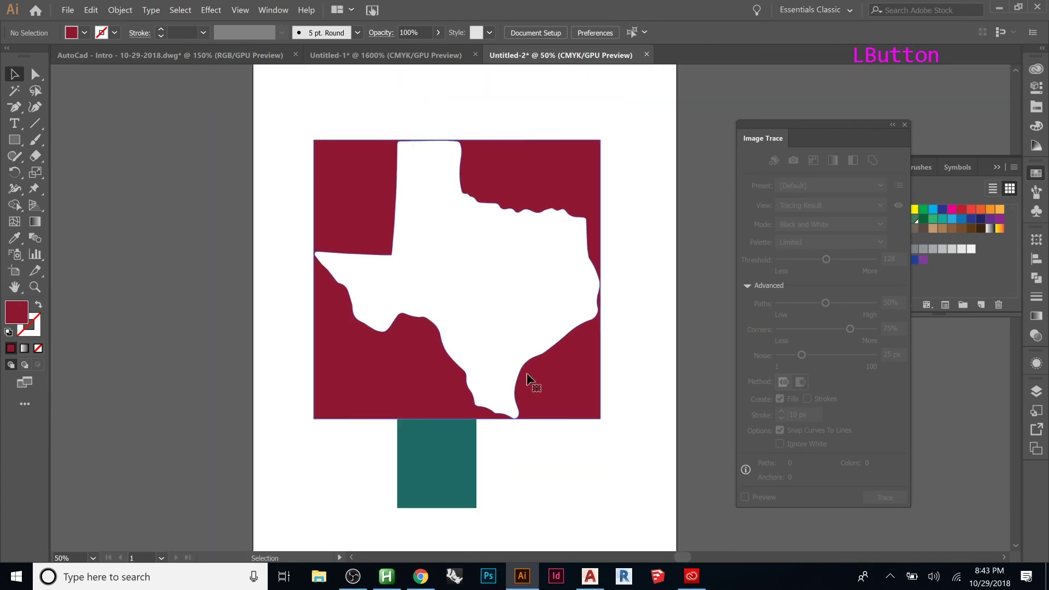
click(552, 372)
click(542, 381)
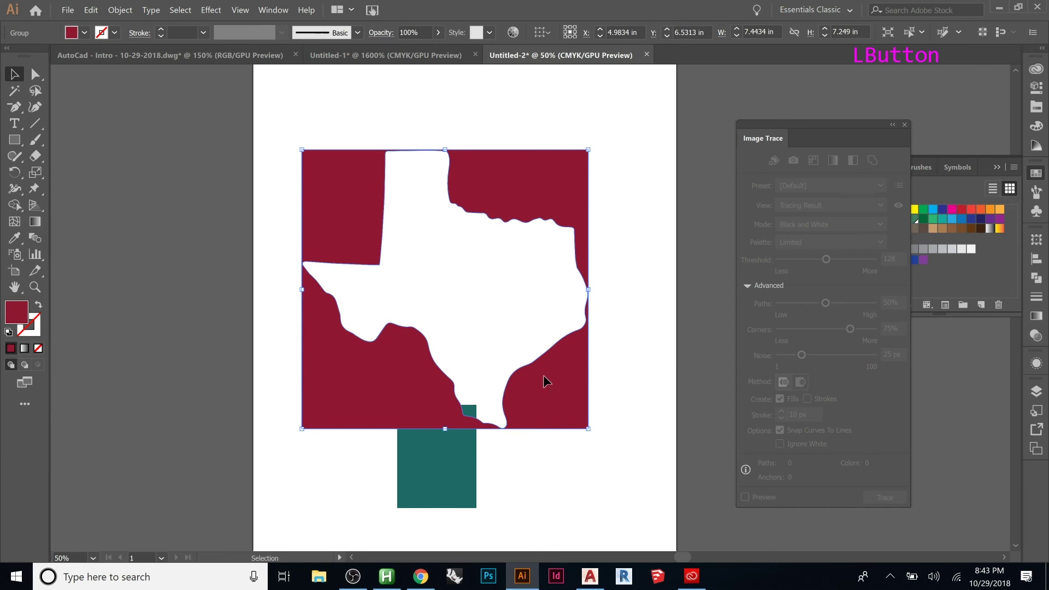
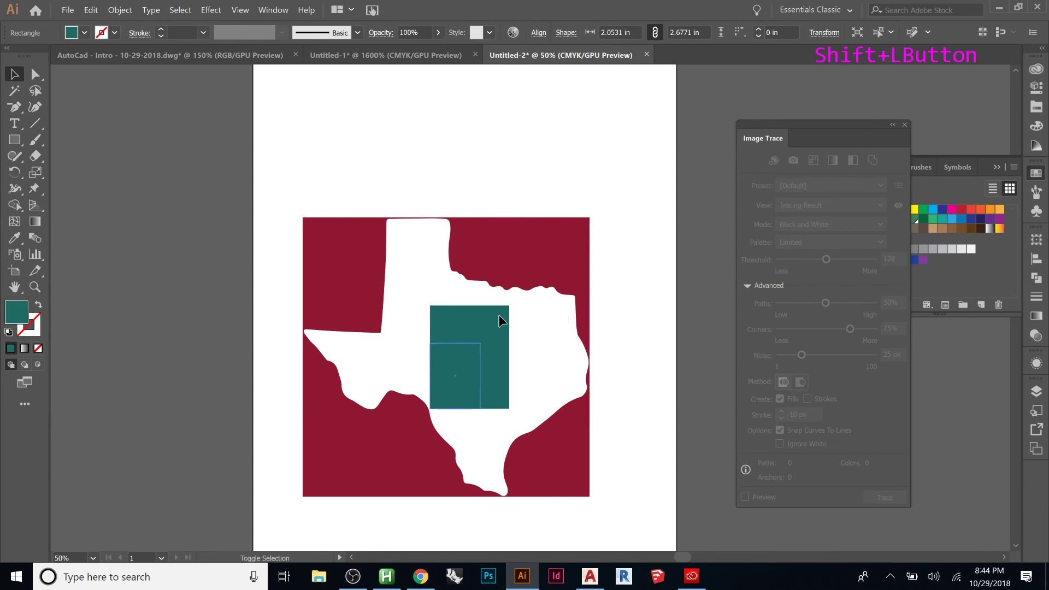
Shrink the dark teal rectangle to sit inside the white Texas shape and deselect.
click(576, 160)
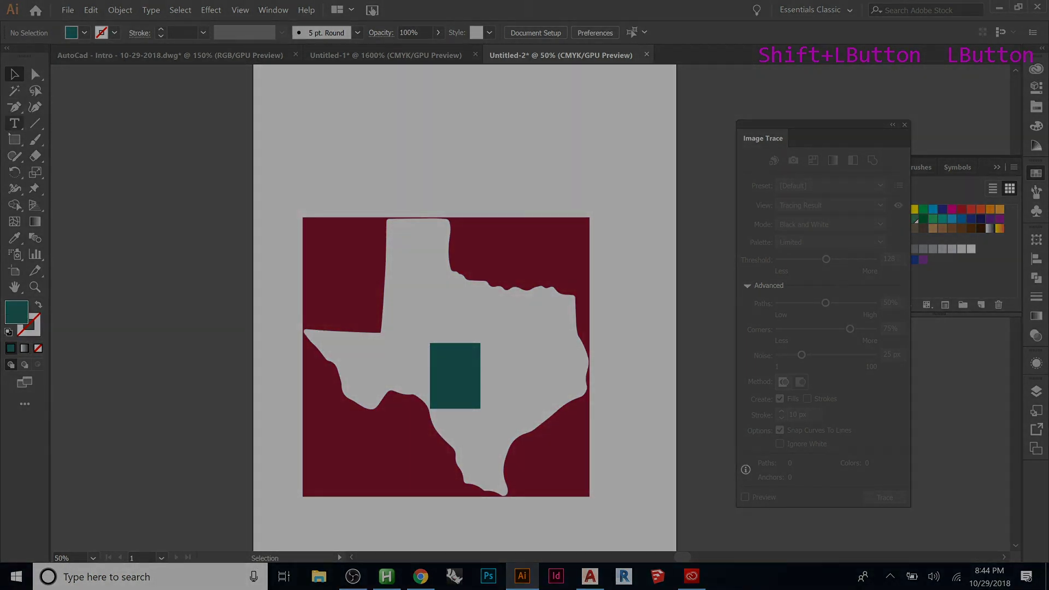
key(Escape)
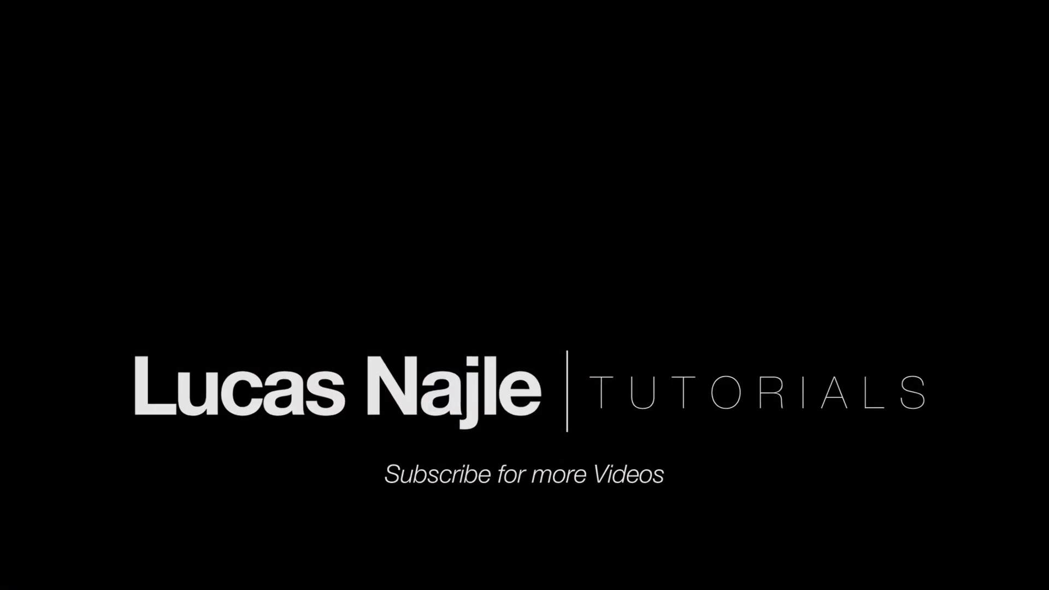